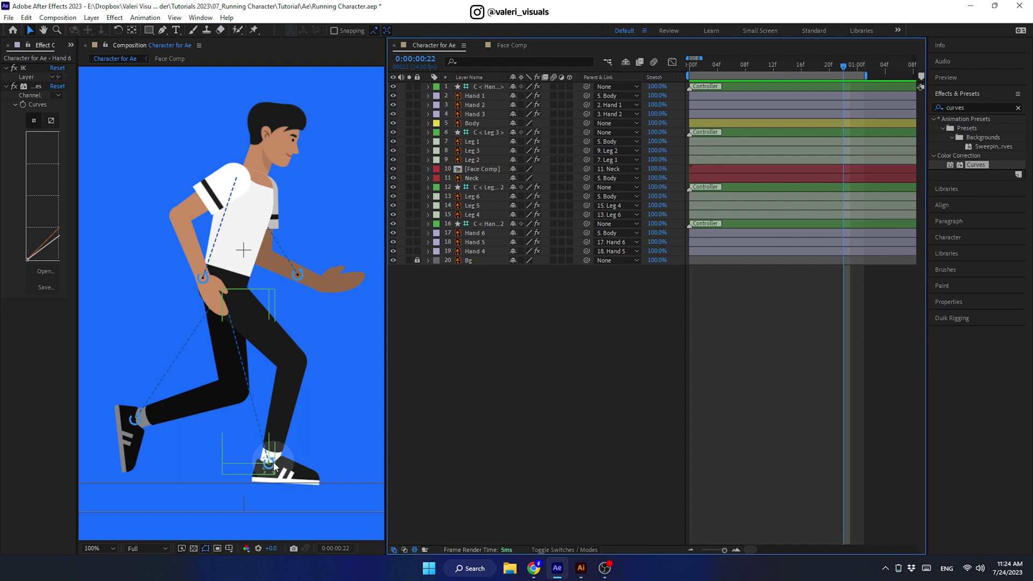
Step: Round the Leg 3 foot controller's motion-path keyframe handles under the front foot into a smooth stepping curve
left_click(276, 466)
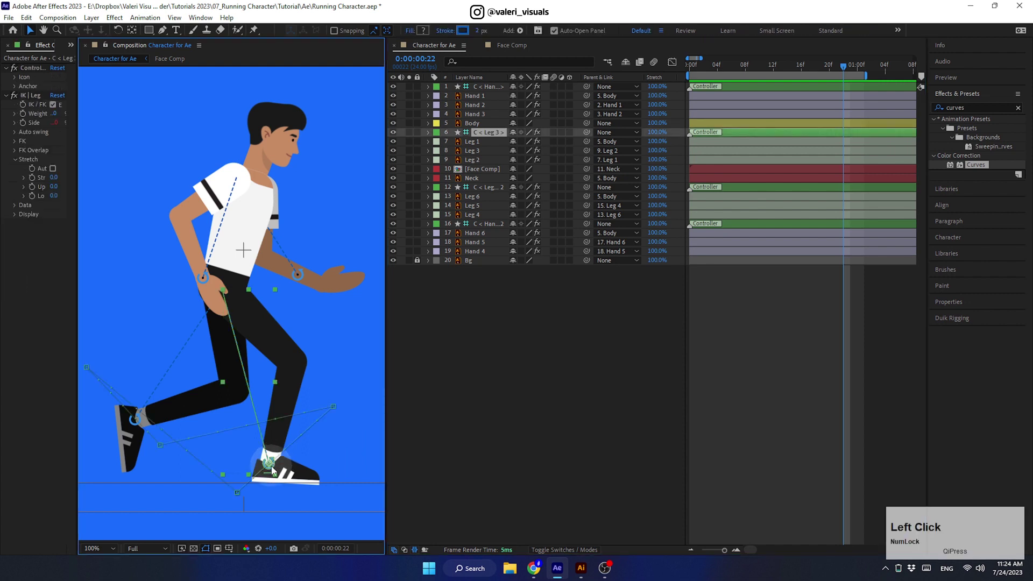
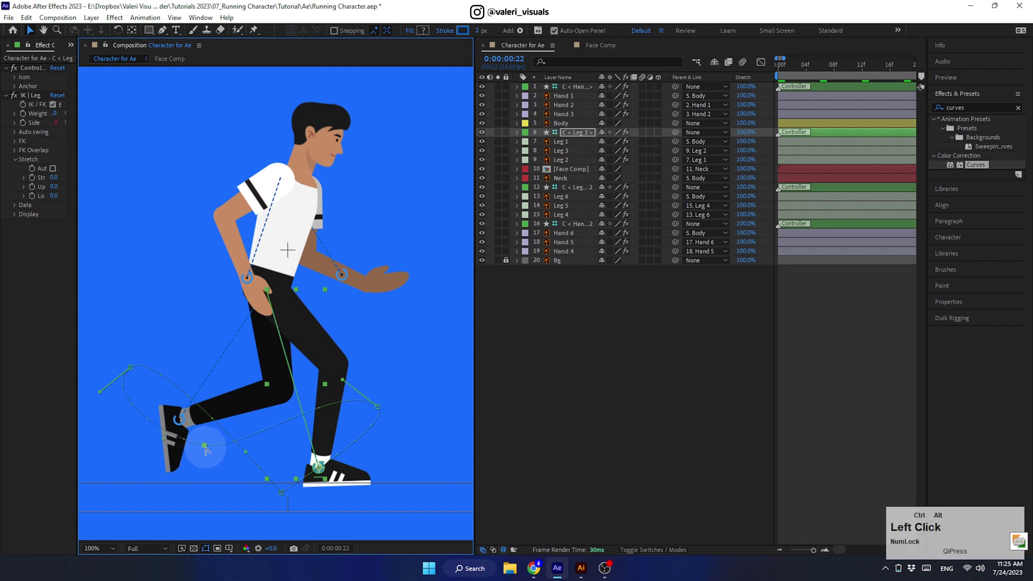
left_click(168, 443)
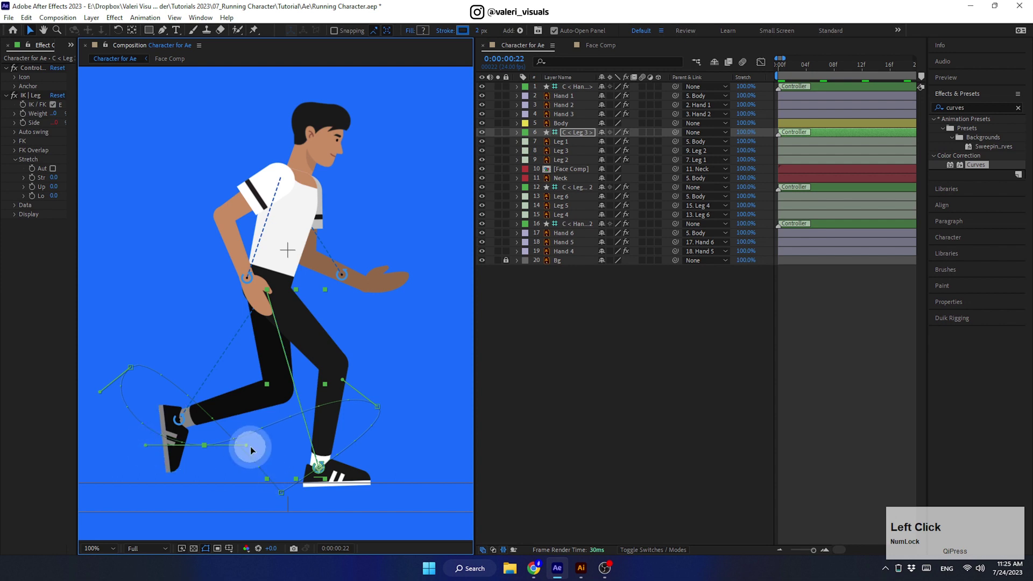
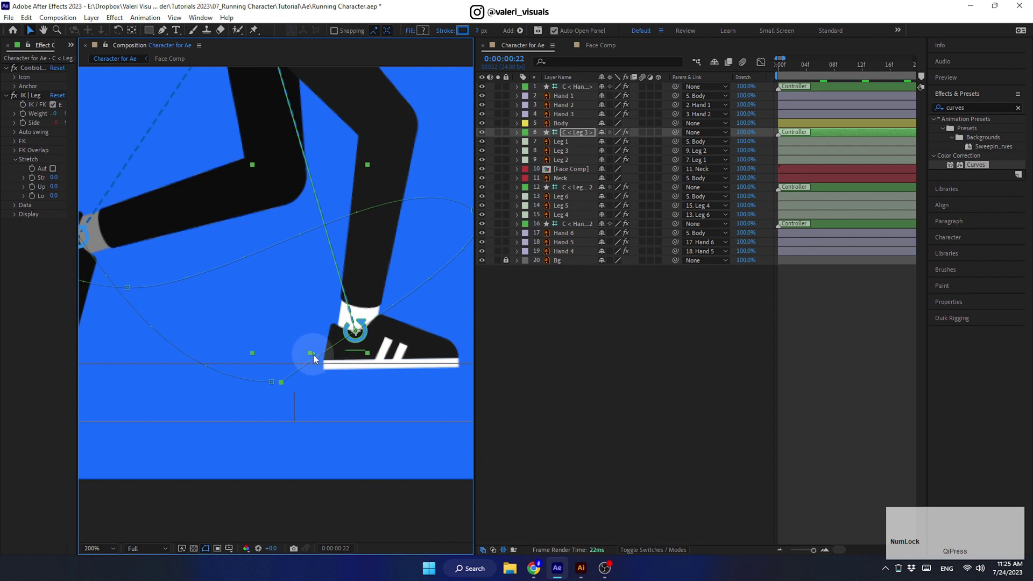
left_click(317, 358)
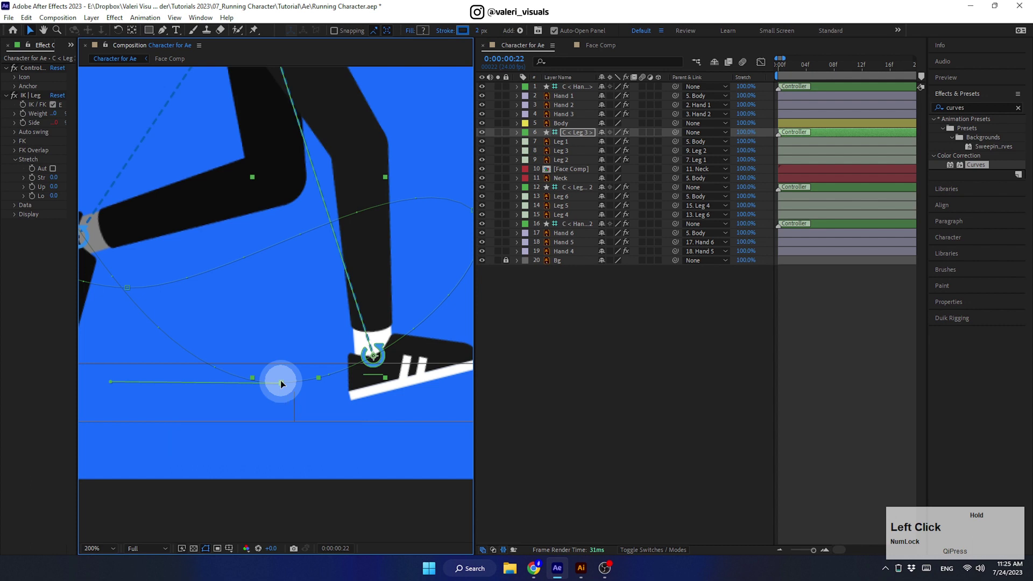
scroll("up", 3)
left_click(291, 467)
scroll("down", 3)
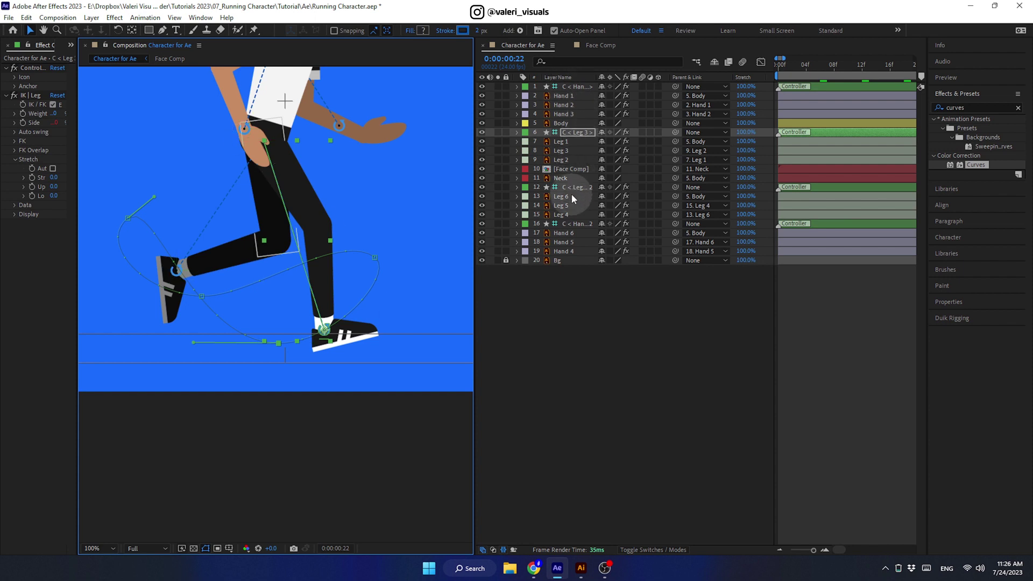
Step: Pull out the Leg 2 foot controller's path handles at the front-foot keyframe and heel to round its arc
left_click(572, 189)
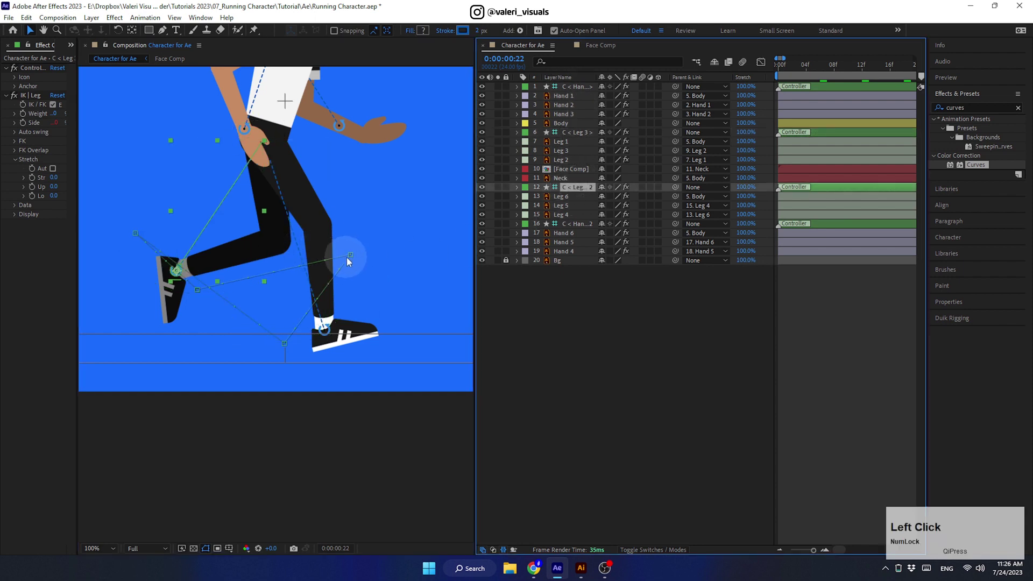
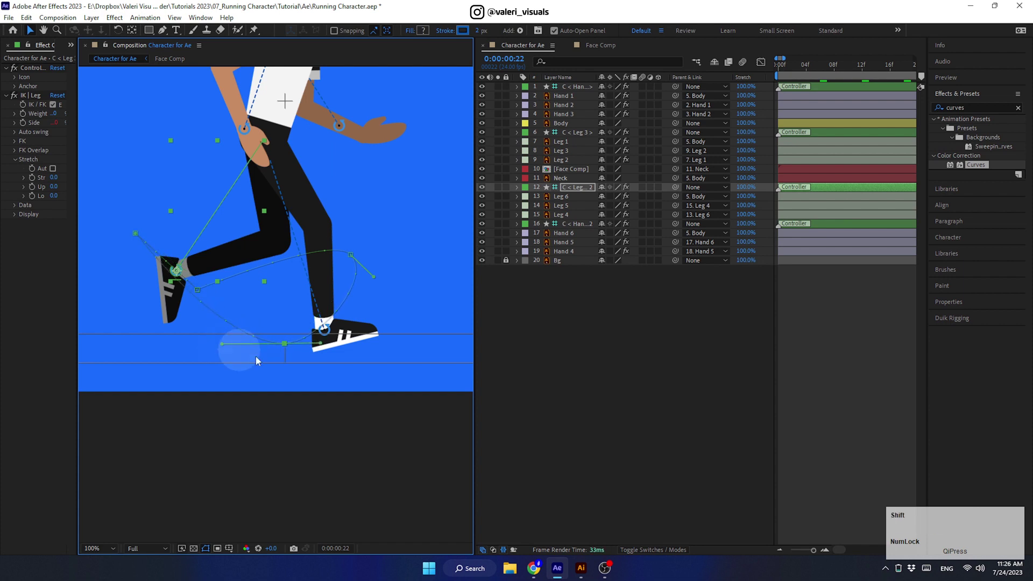
left_click(323, 347)
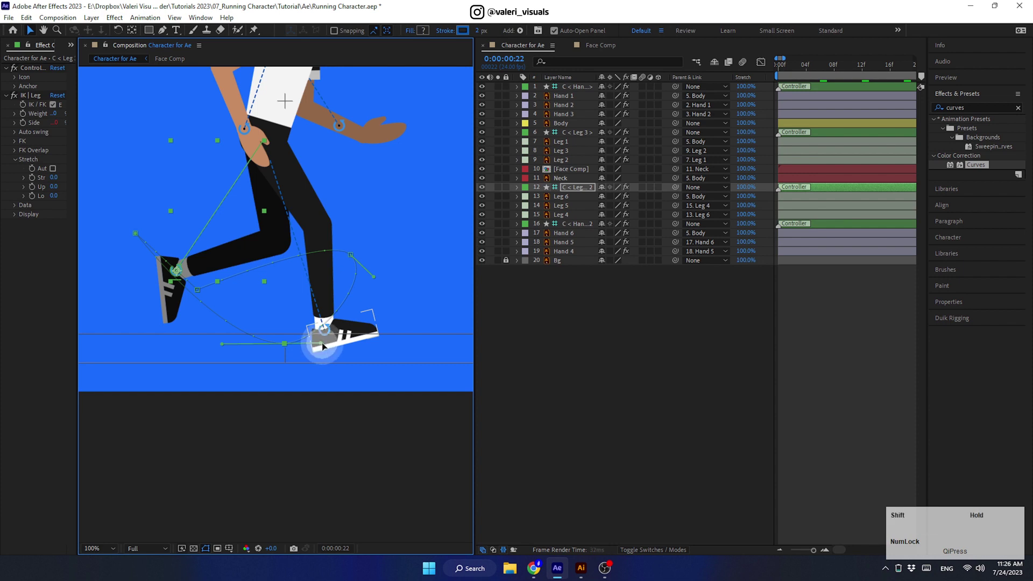
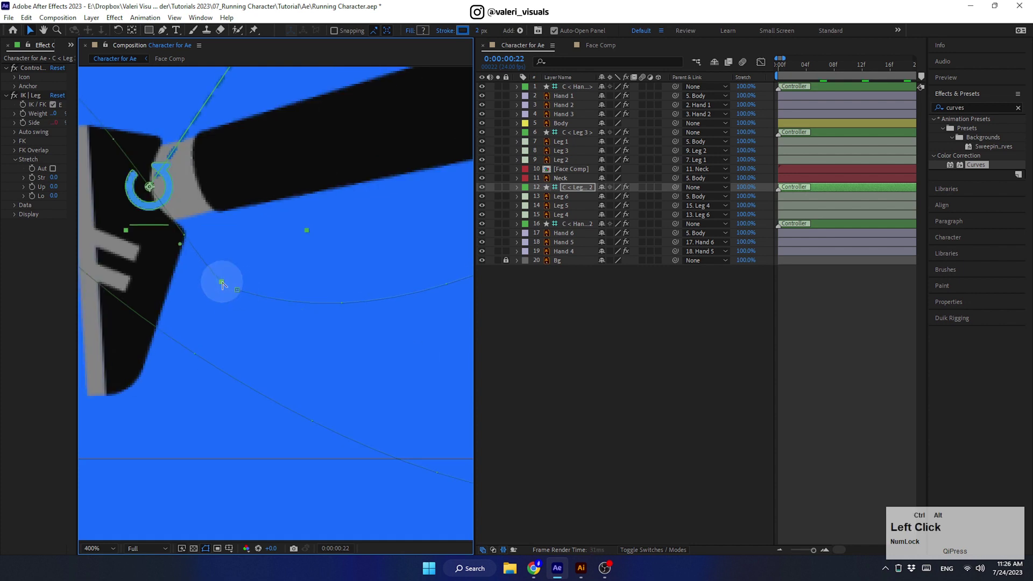
left_click(184, 249)
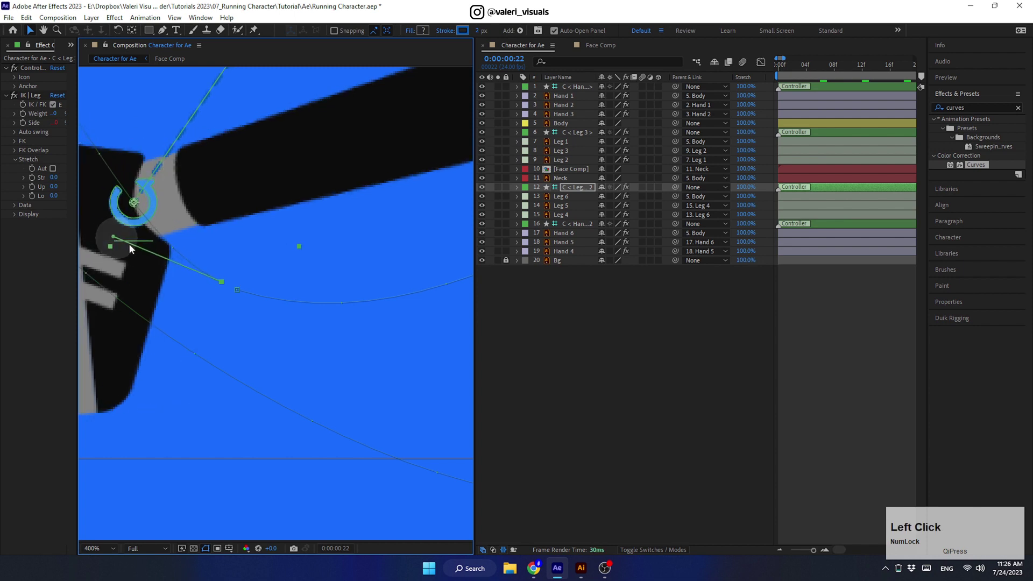
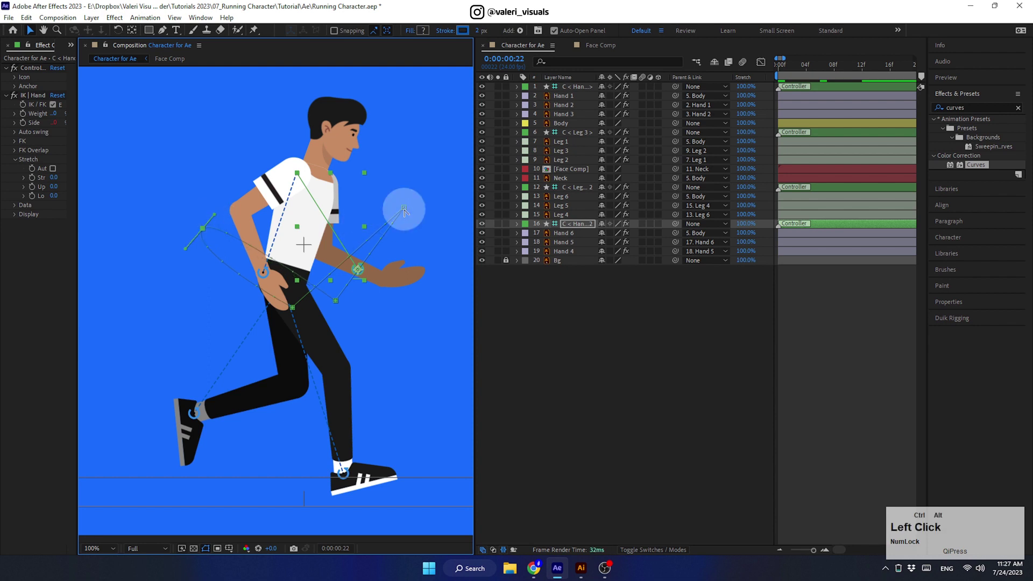
Step: Extend the hand controller's path handles near the hip so the hand swings along a rounded arc
left_click(416, 211)
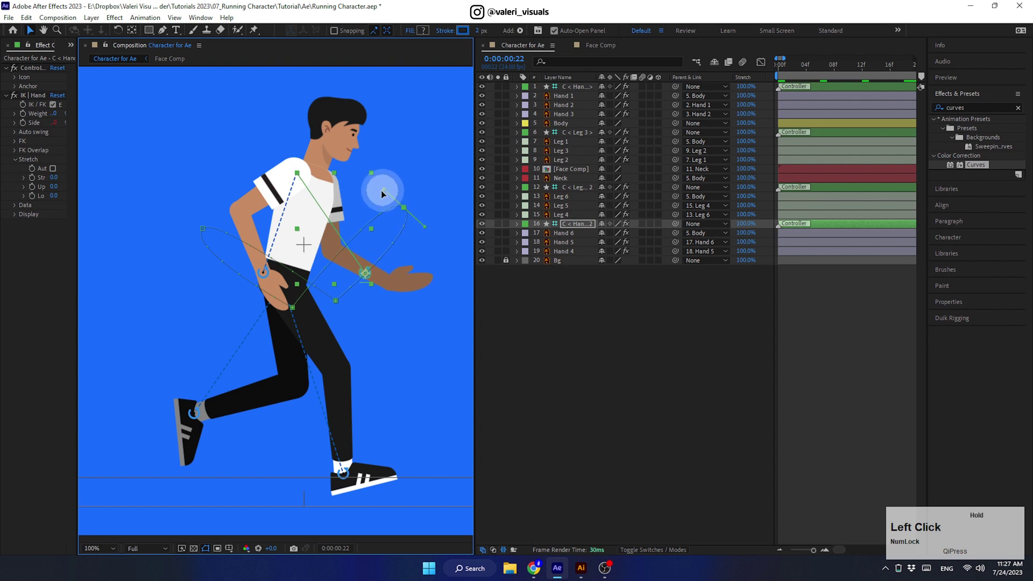
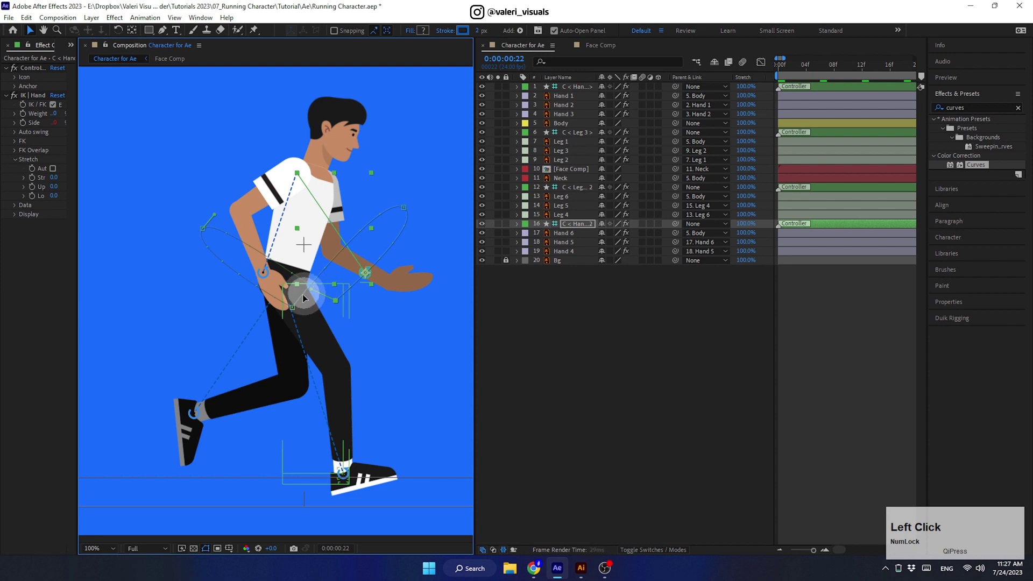
scroll("up", 3)
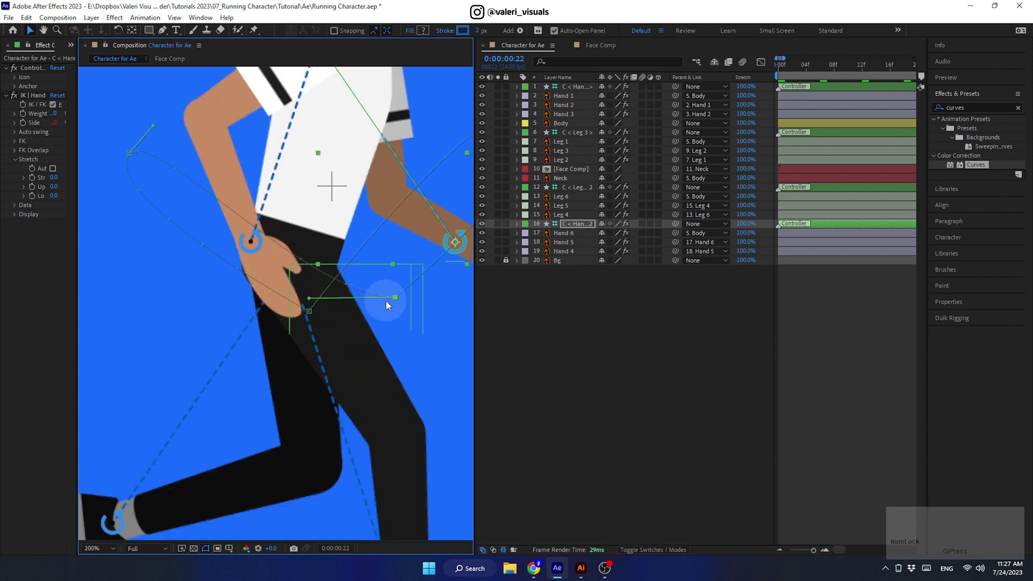
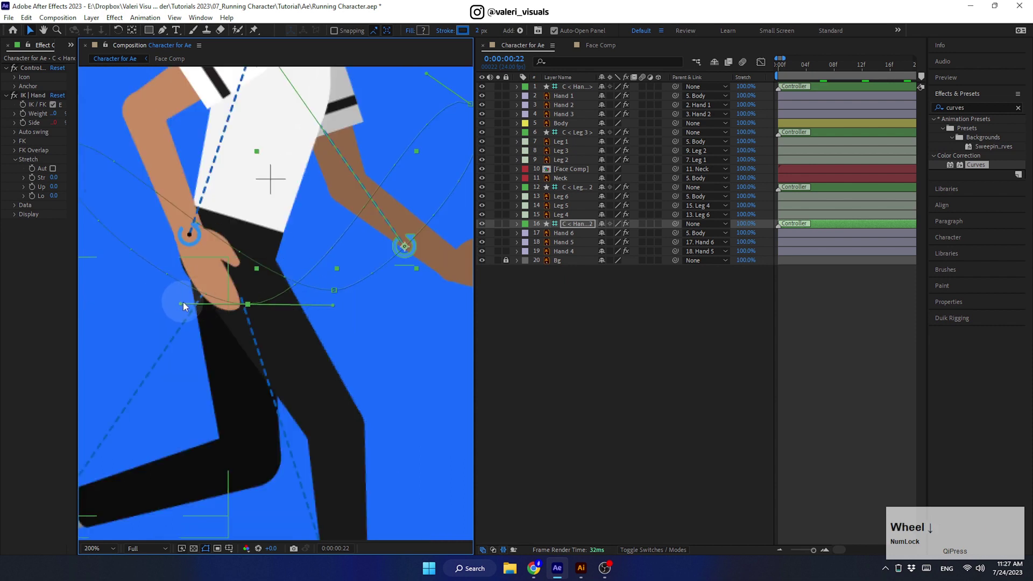
left_click(187, 306)
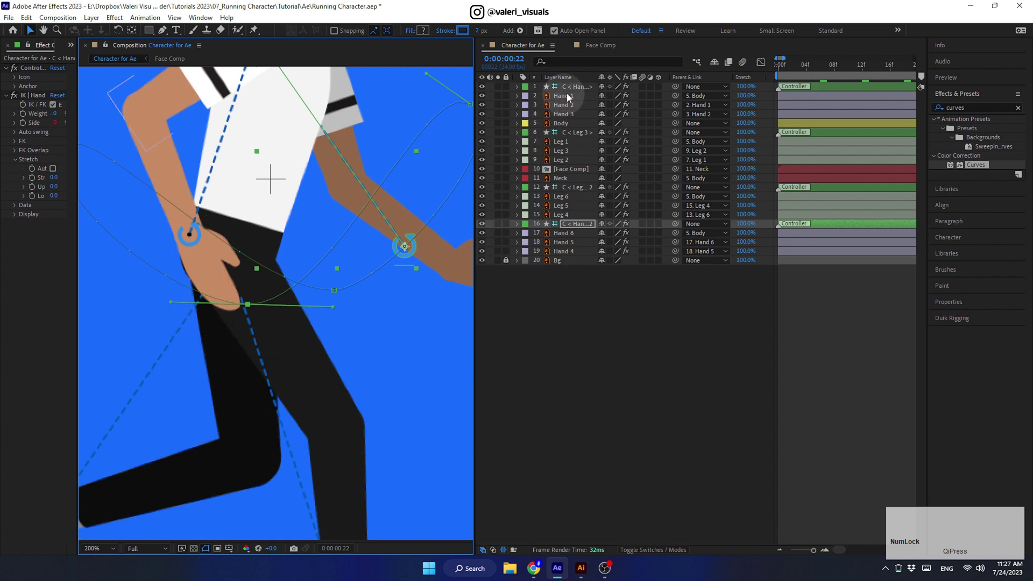
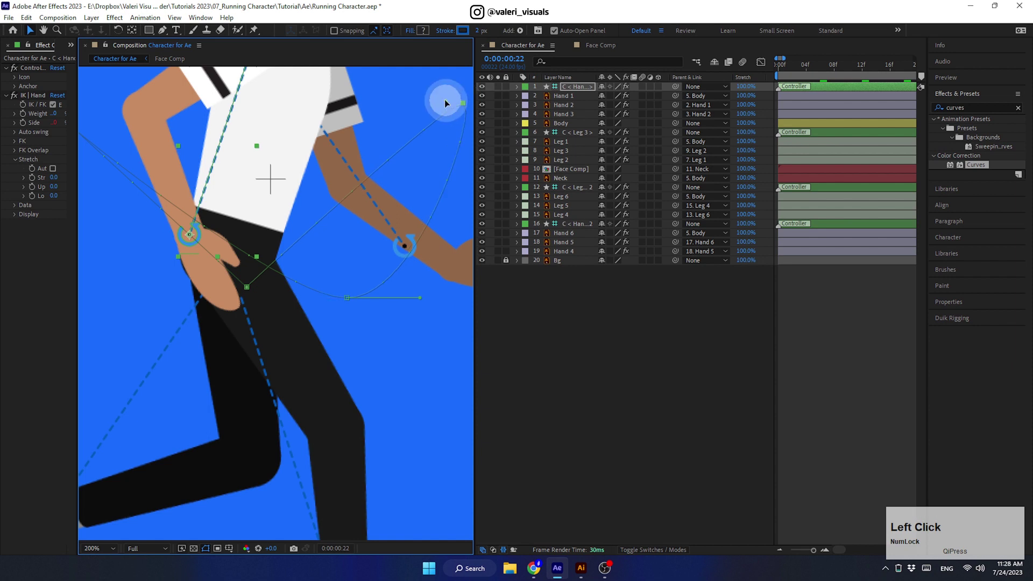
Step: Extend the other hand controller's path curve handles near the hip to round its swing
key("space")
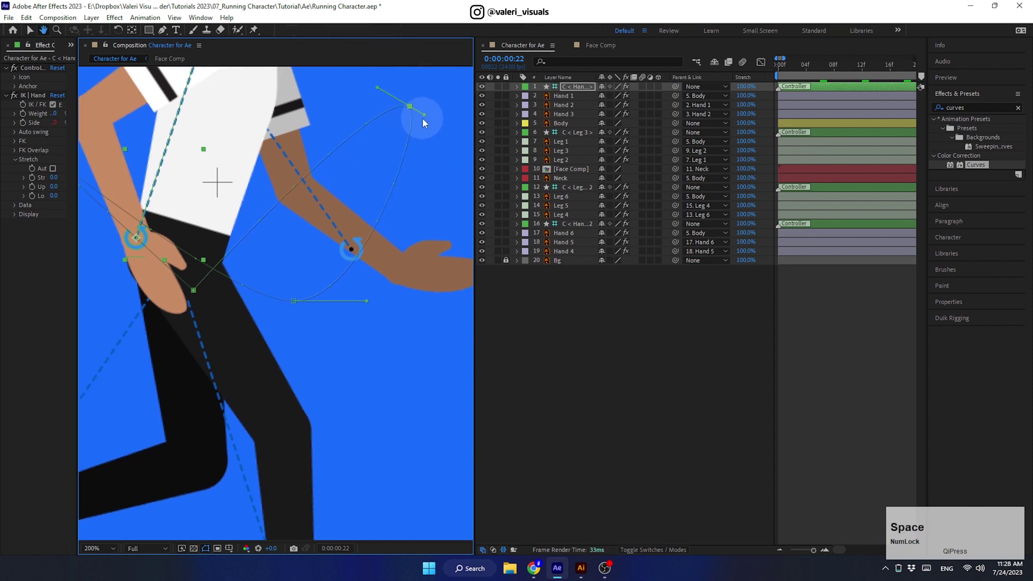
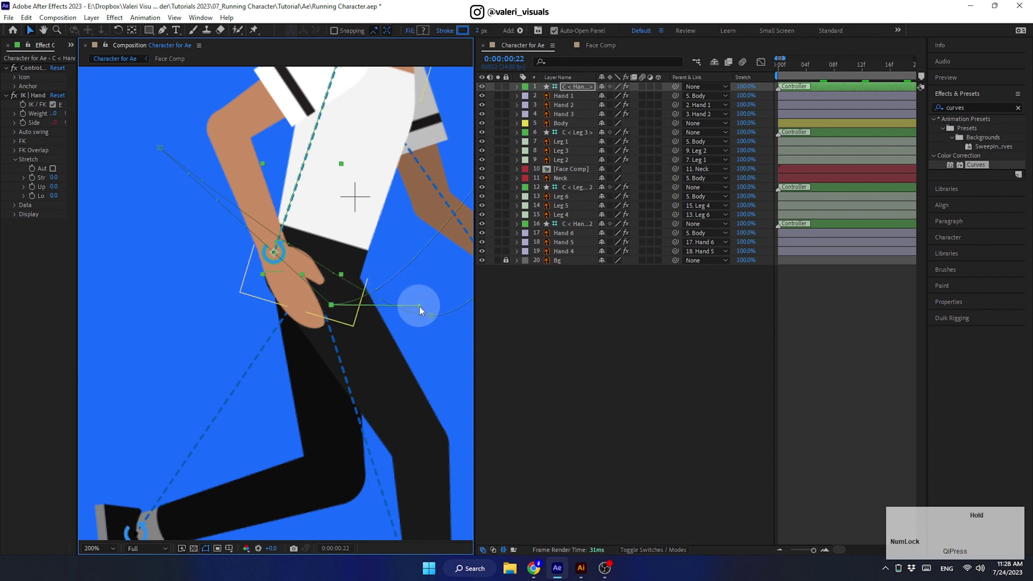
scroll("up", 3)
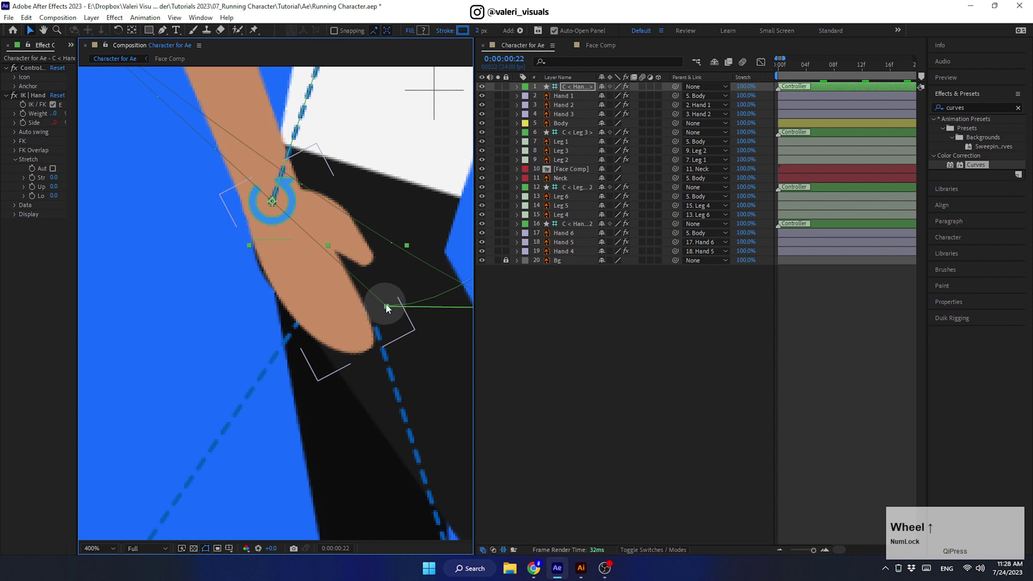
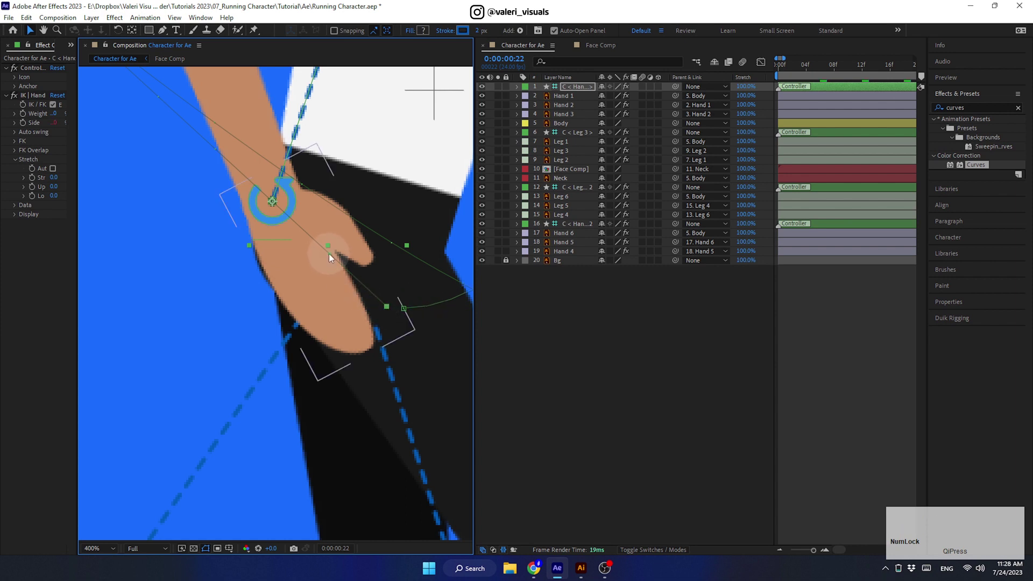
left_click(332, 258)
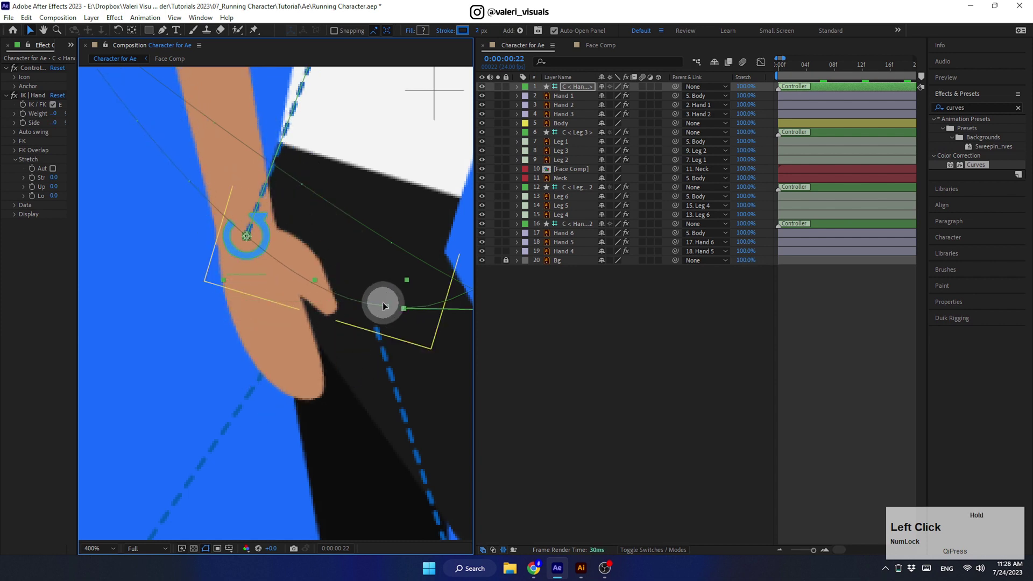
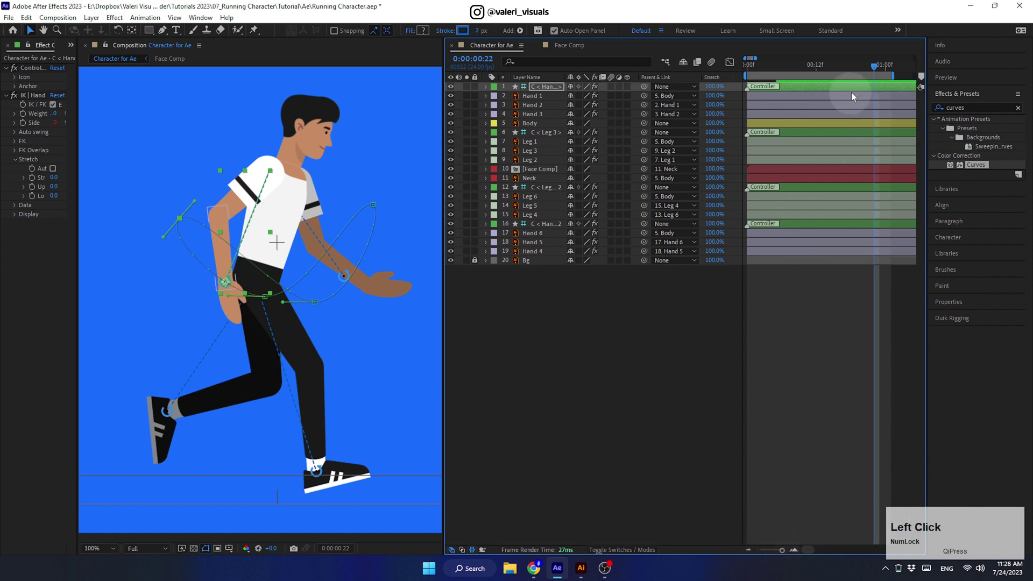
Step: Set all Body Position keyframes to smooth Auto Bezier interpolation from the first frame
left_click(583, 311)
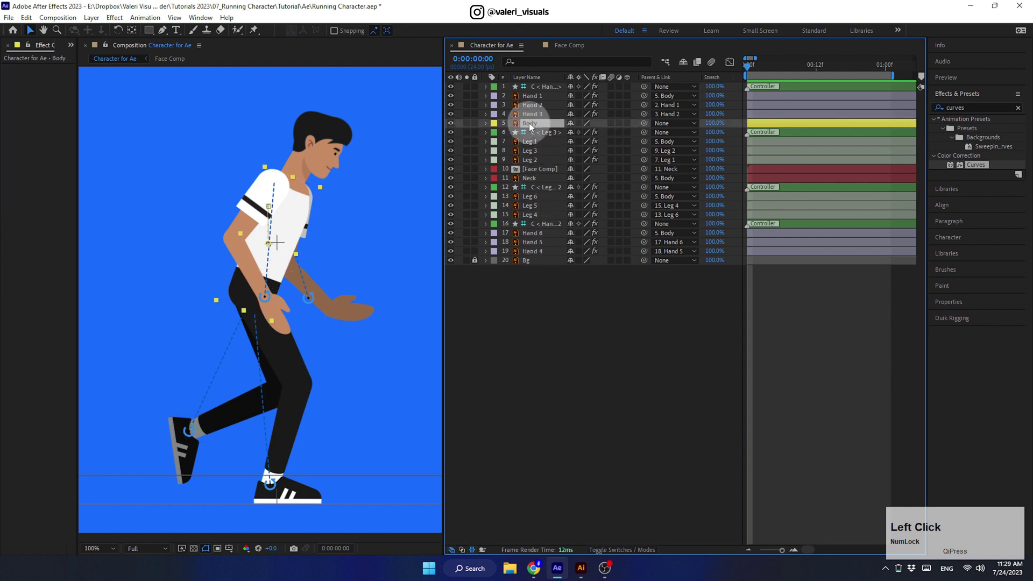
key("u")
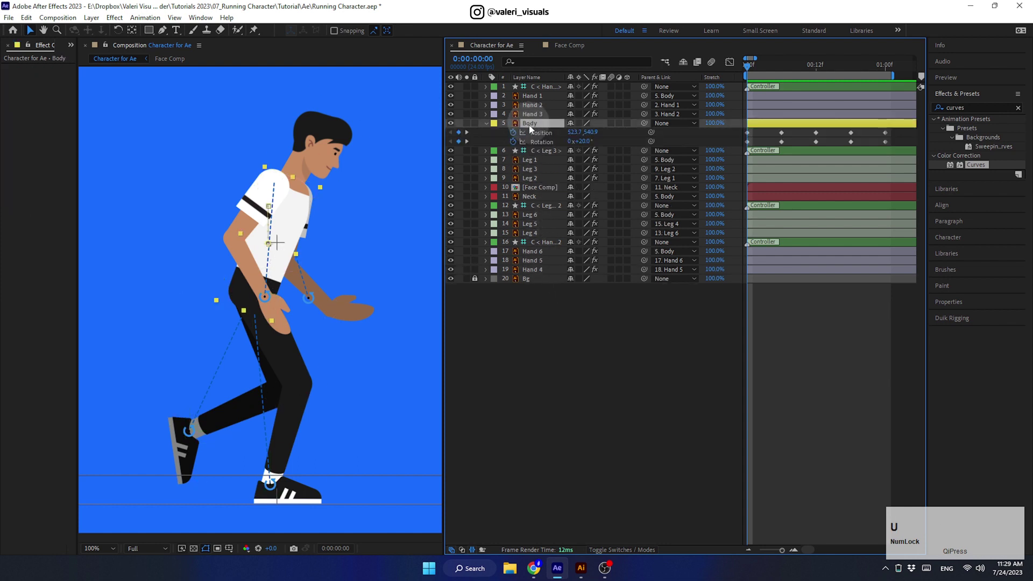
left_click(545, 136)
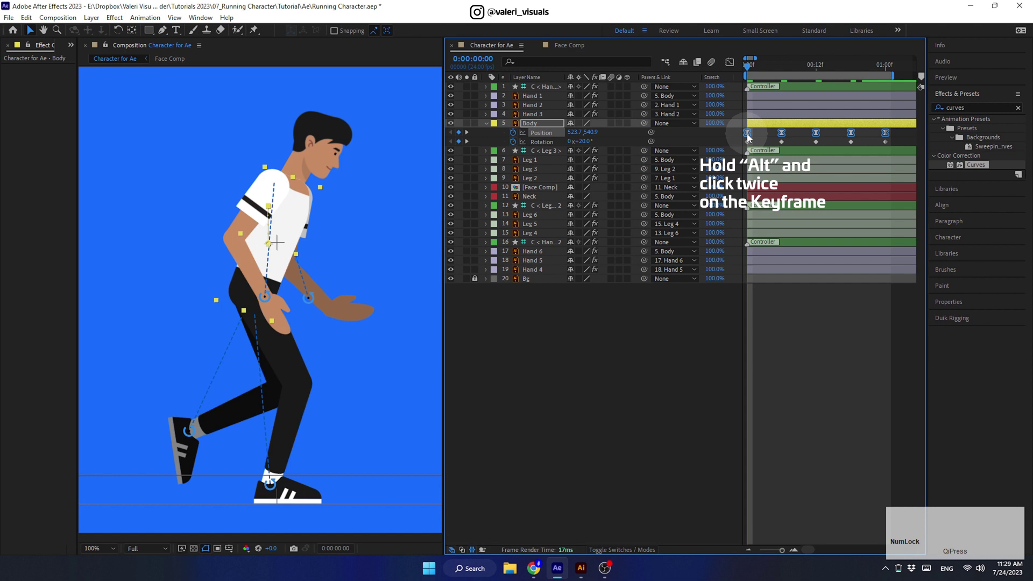
left_click(750, 138)
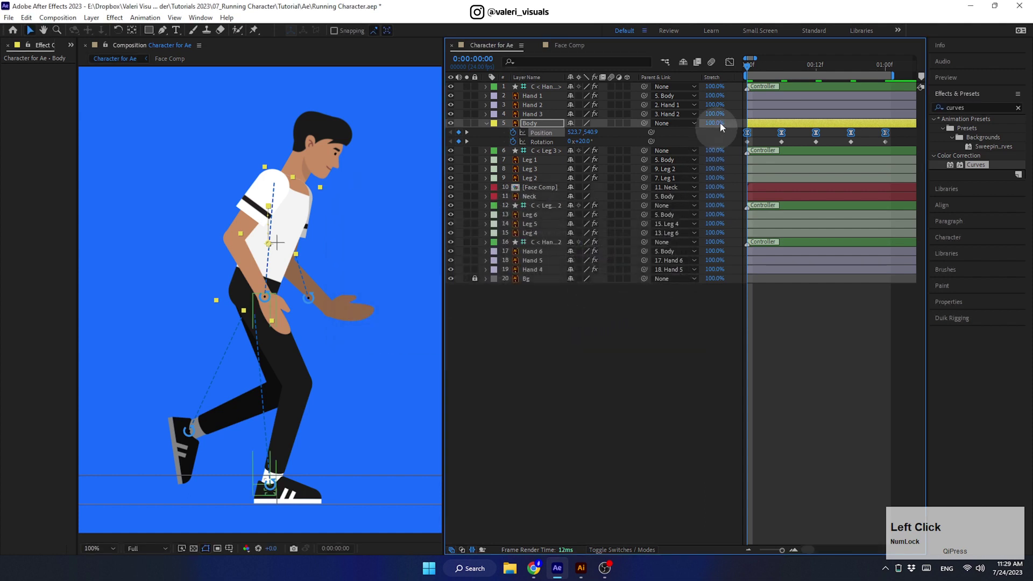
Step: Ease the Body Position speed curve in the Graph Editor, leaving slight speed on the low keyframes
left_click(735, 69)
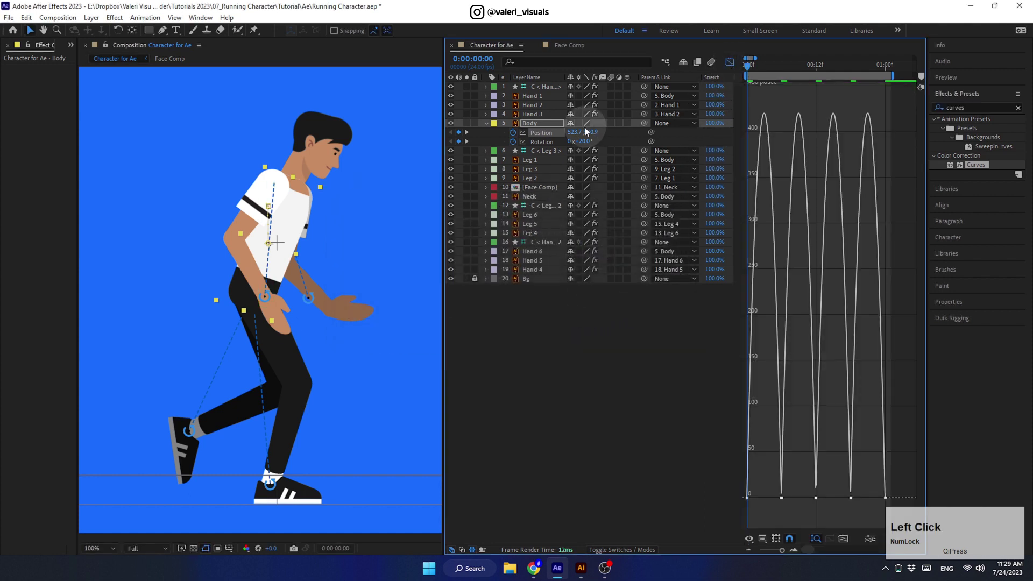
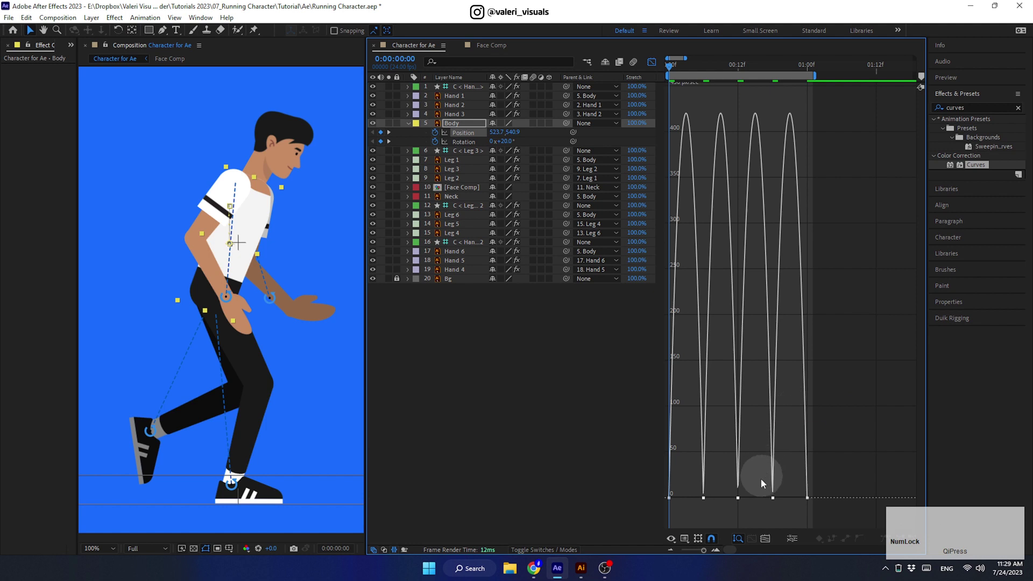
left_click(719, 555)
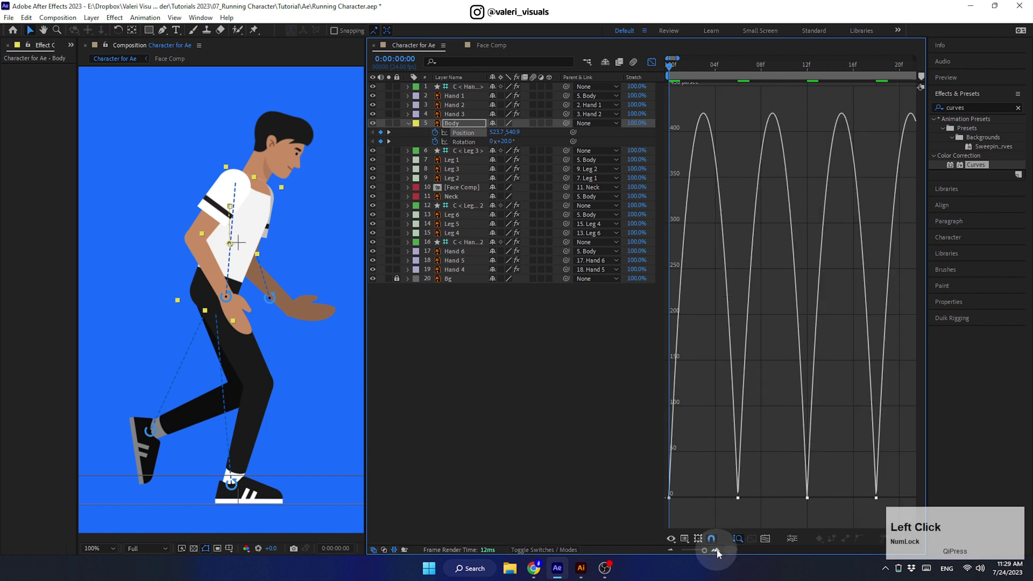
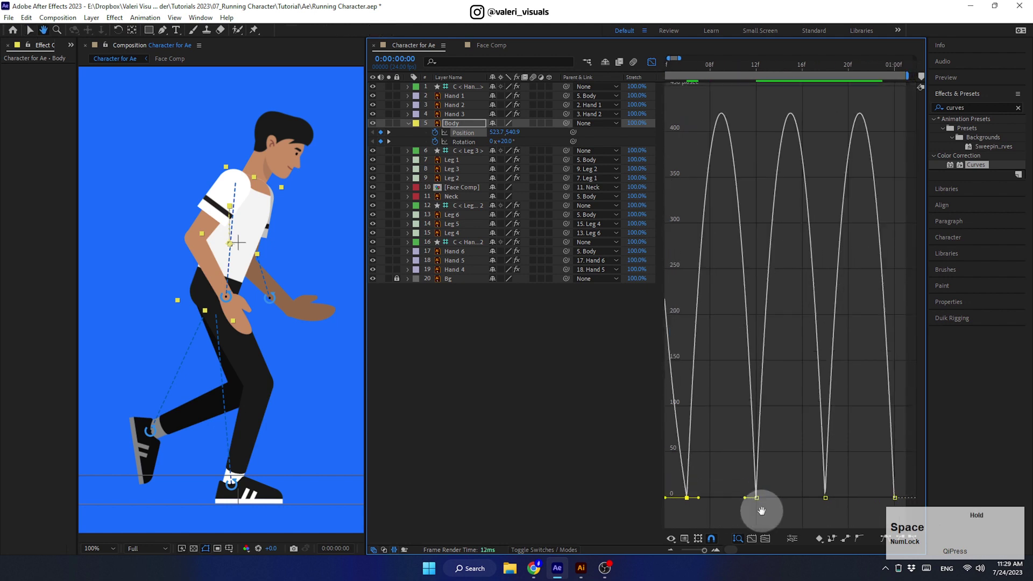
key("space")
left_click(794, 489)
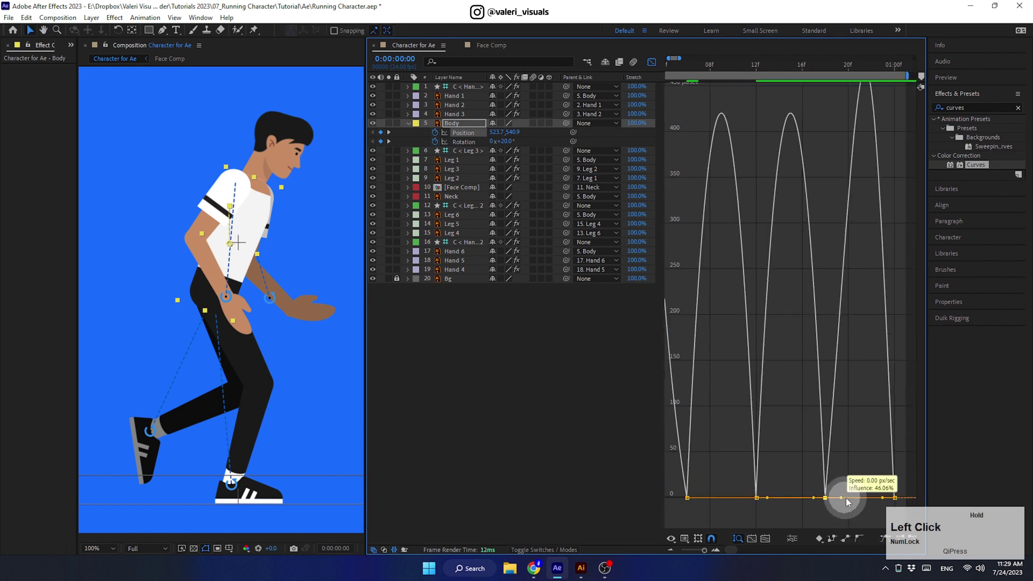
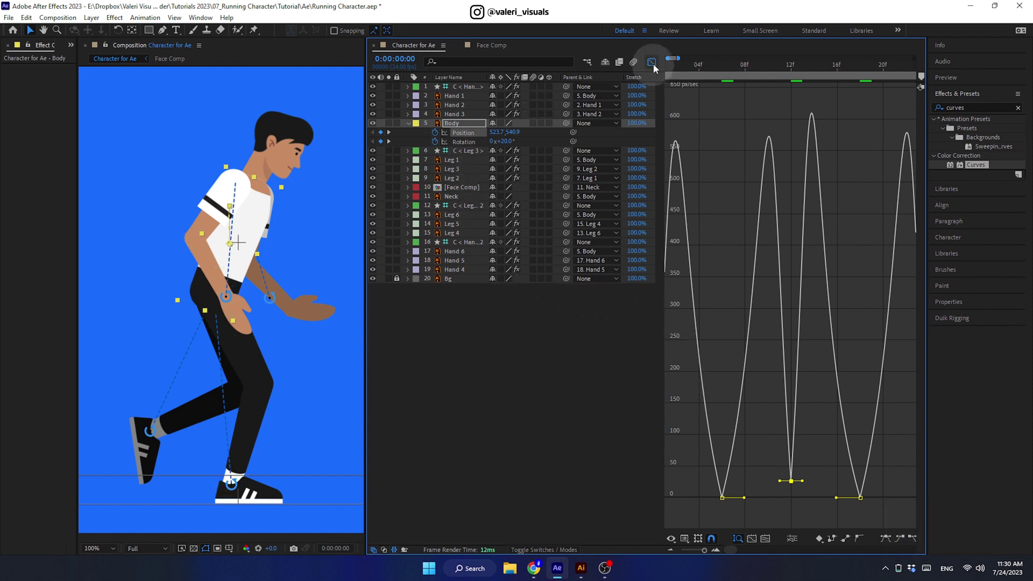
left_click(656, 67)
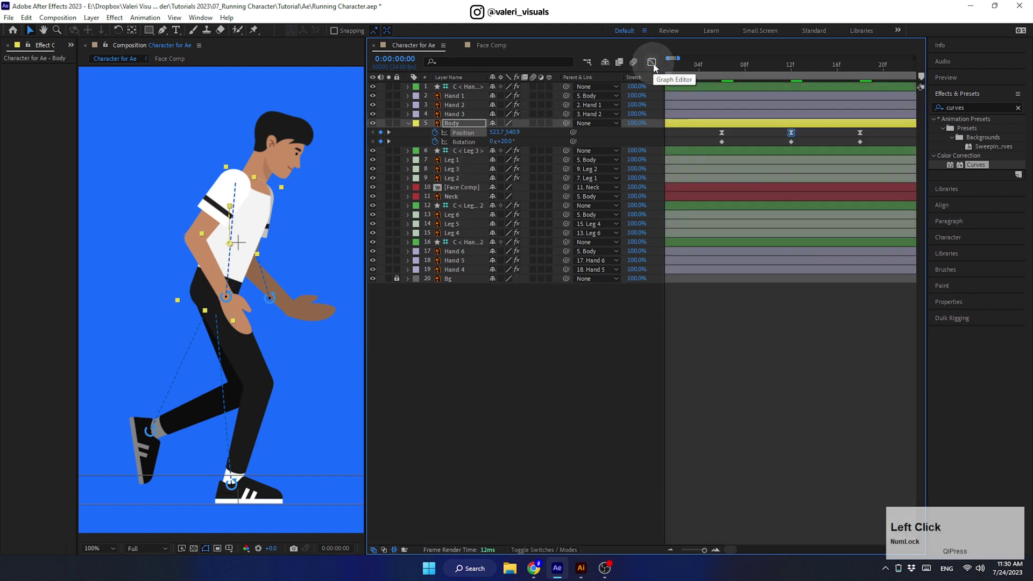
Step: Give the Body Rotation keyframes smooth easy-ease interpolation and preview the motion
left_click(672, 555)
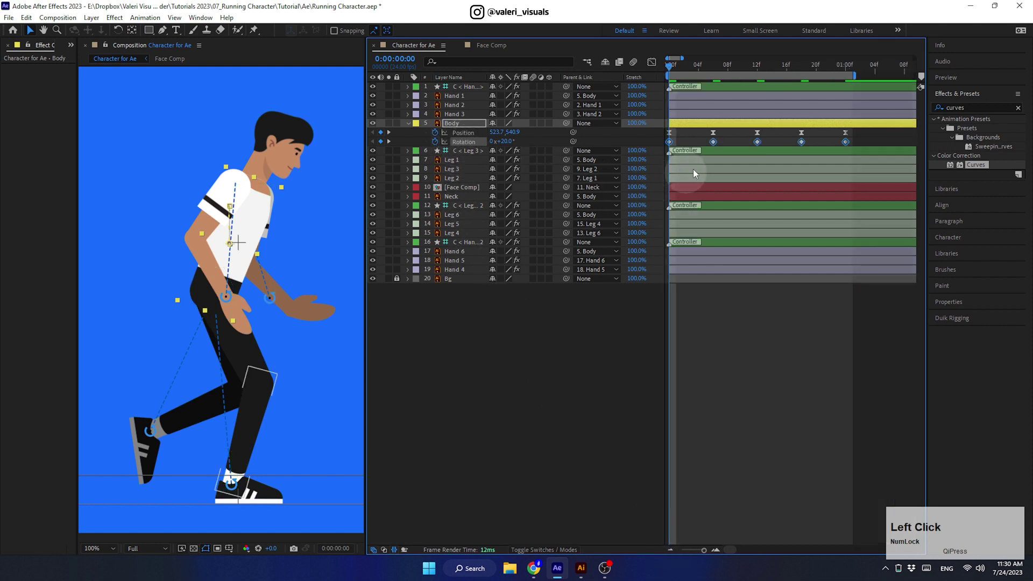
key("F9")
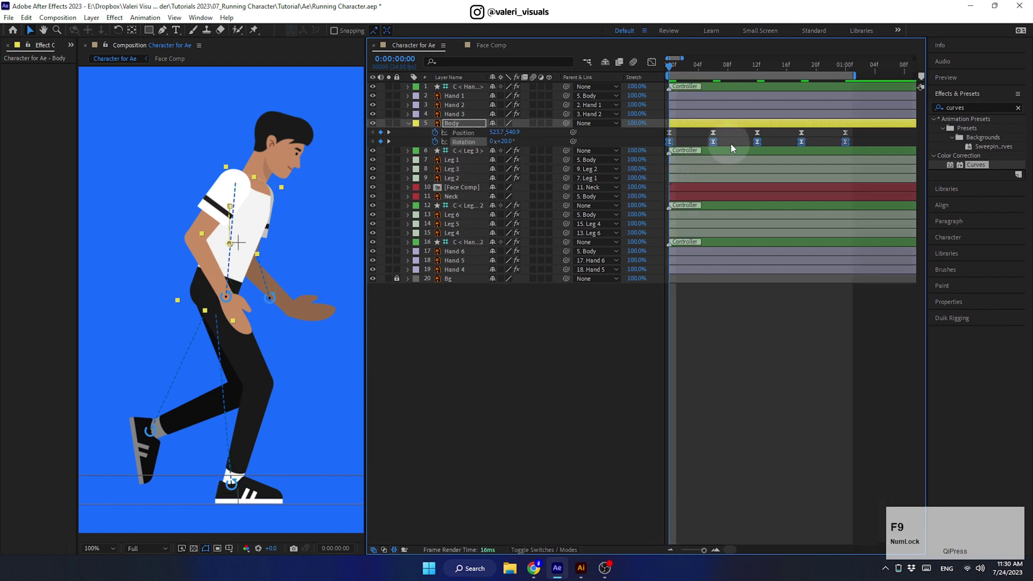
left_click(707, 142)
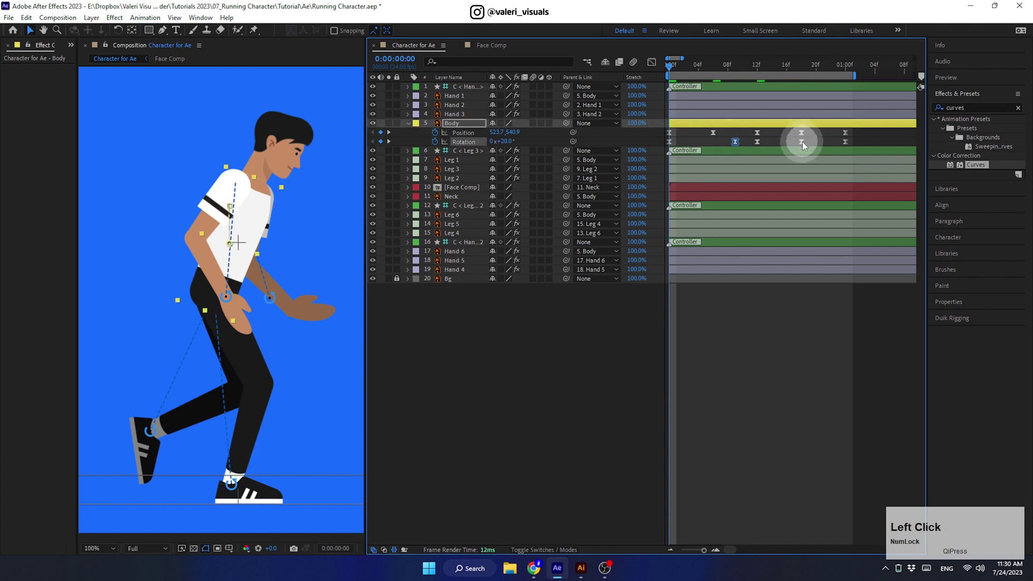
key("space")
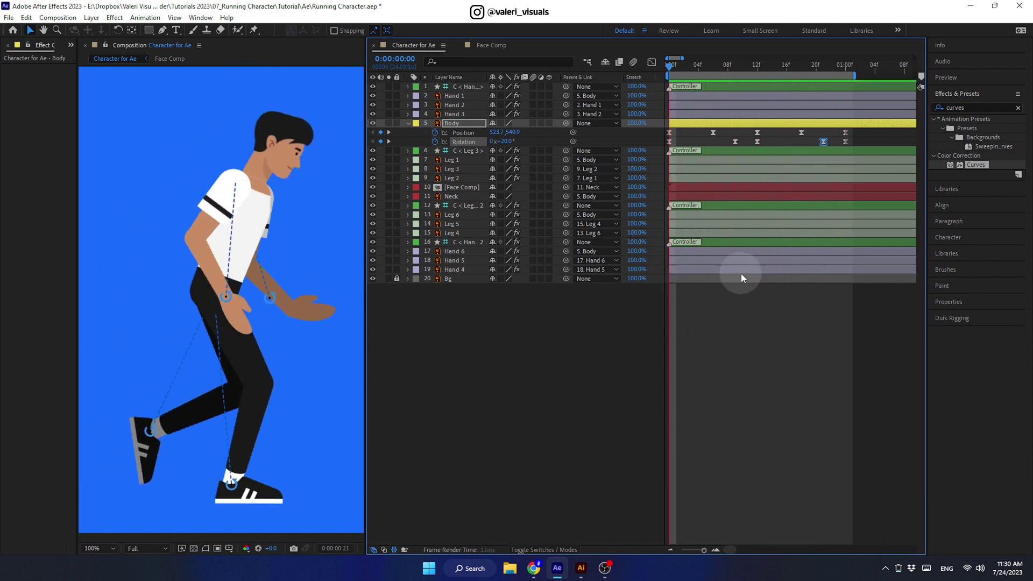
key("space")
Step: Apply easy ease to the Neck Rotation keyframes and collapse the layer properties
left_click(814, 71)
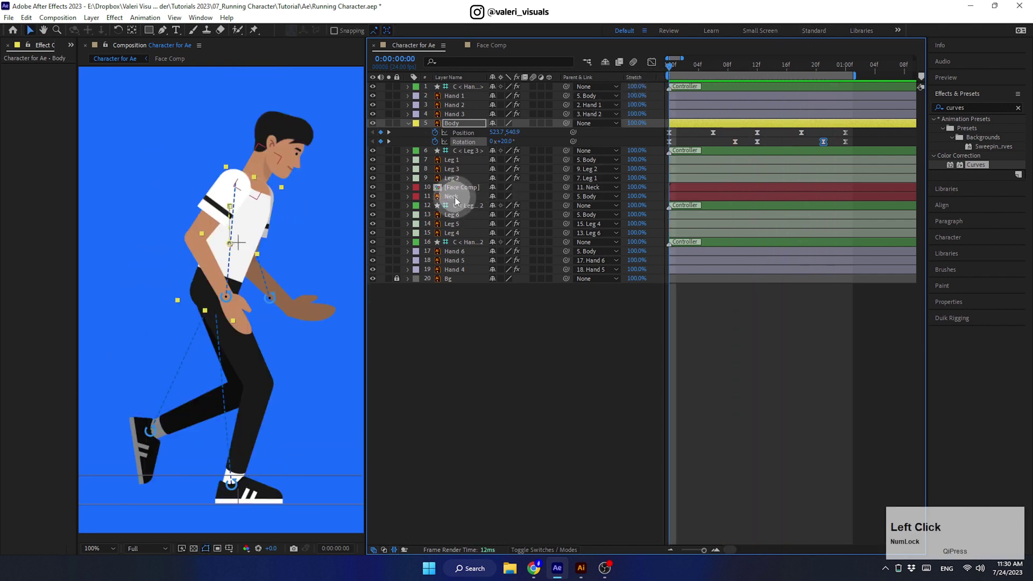
key("u")
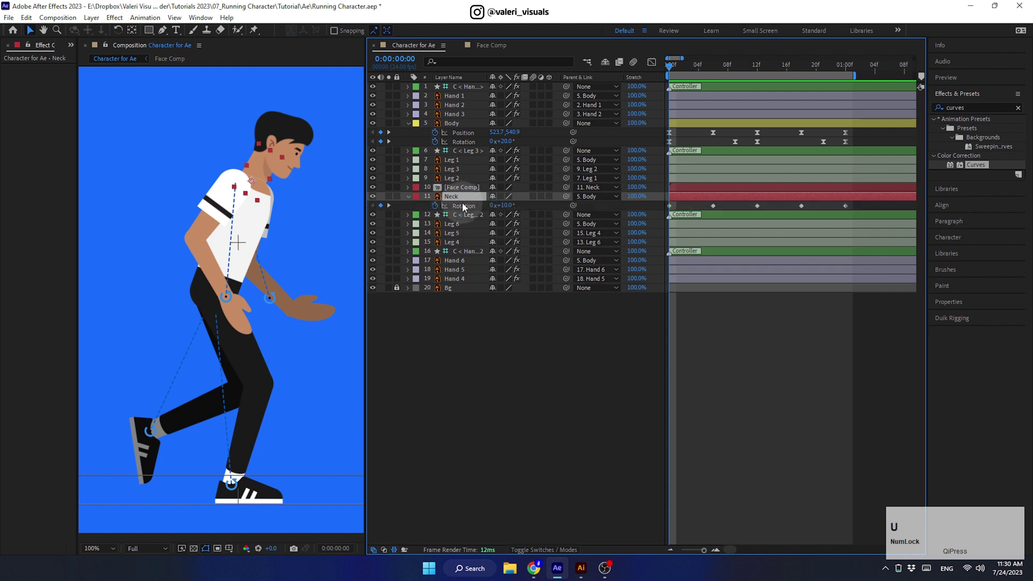
left_click(466, 208)
key("F9")
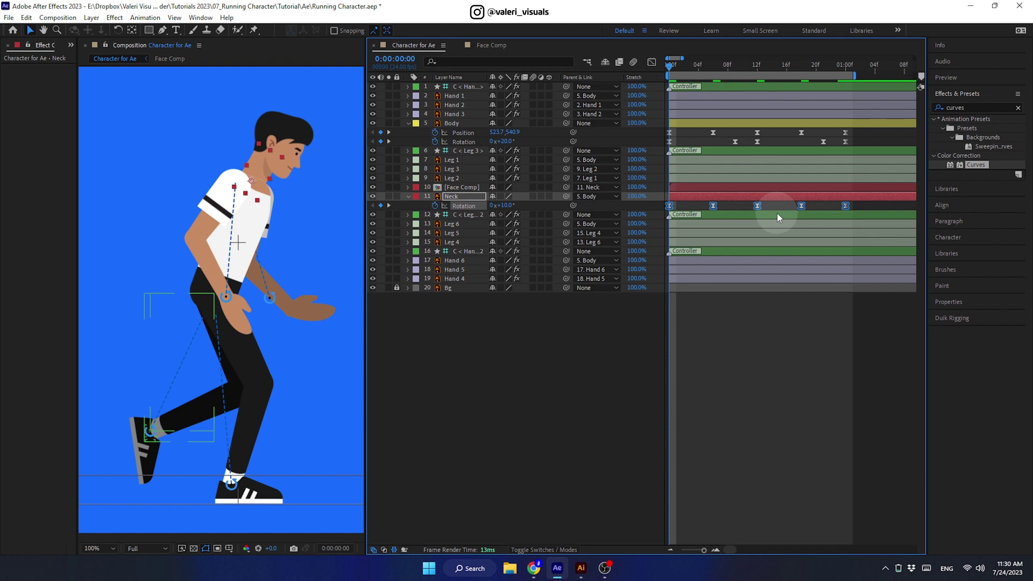
left_click(412, 201)
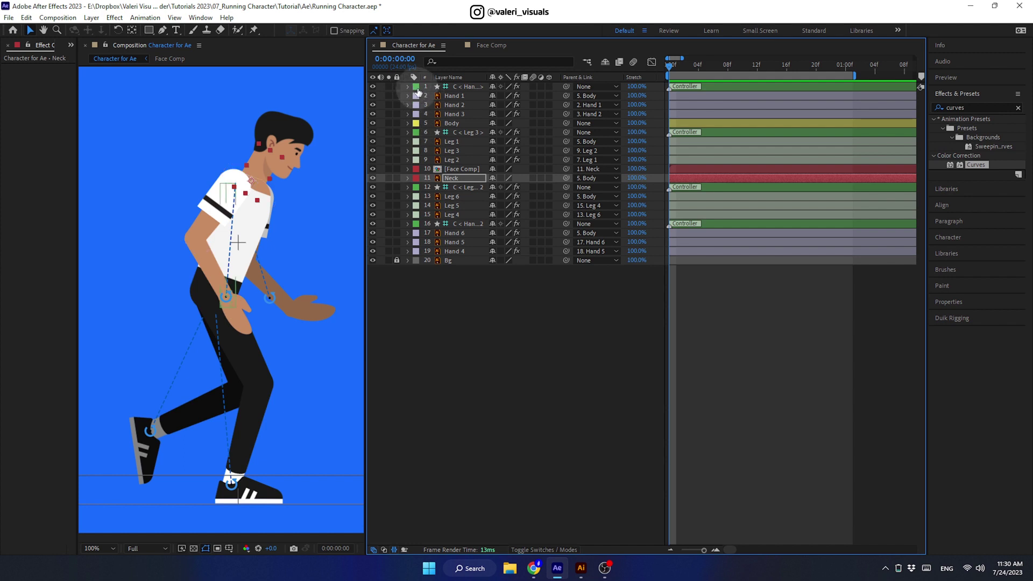
Step: Easy-ease the four controllers' Position keyframes and lower their speed influence at the low keyframes in the Graph Editor
left_click(421, 92)
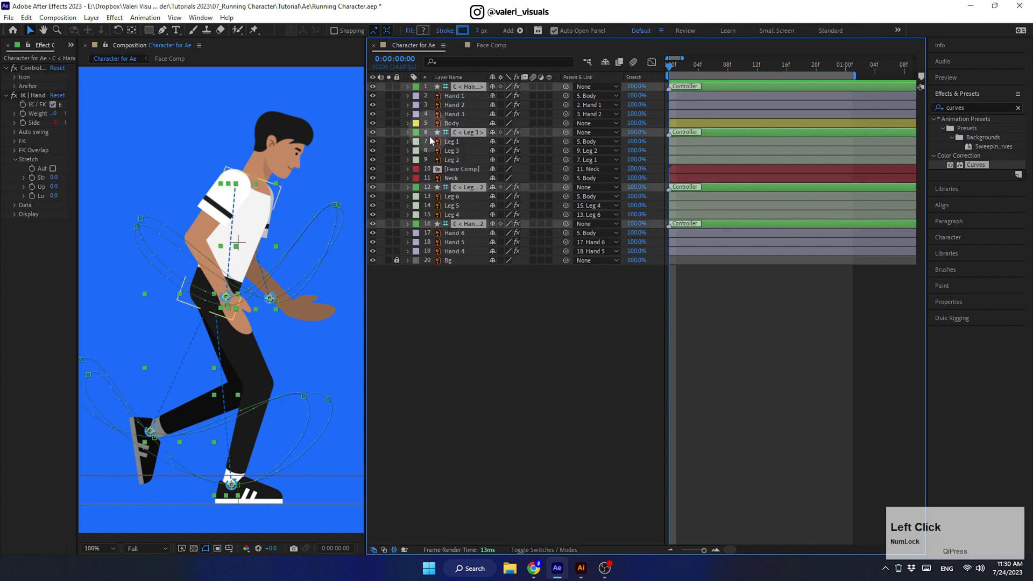
key("u")
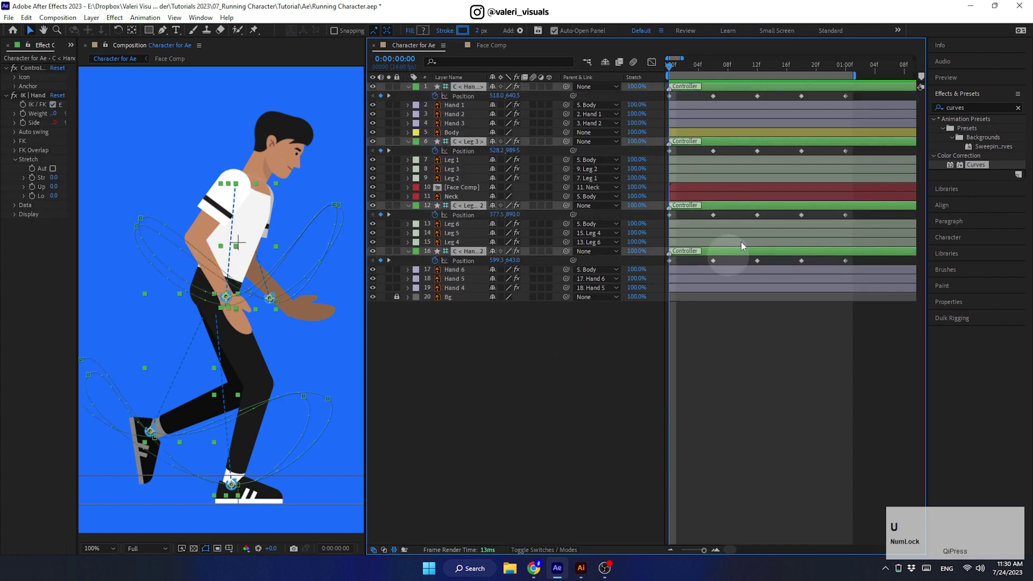
left_click(870, 100)
key("F9")
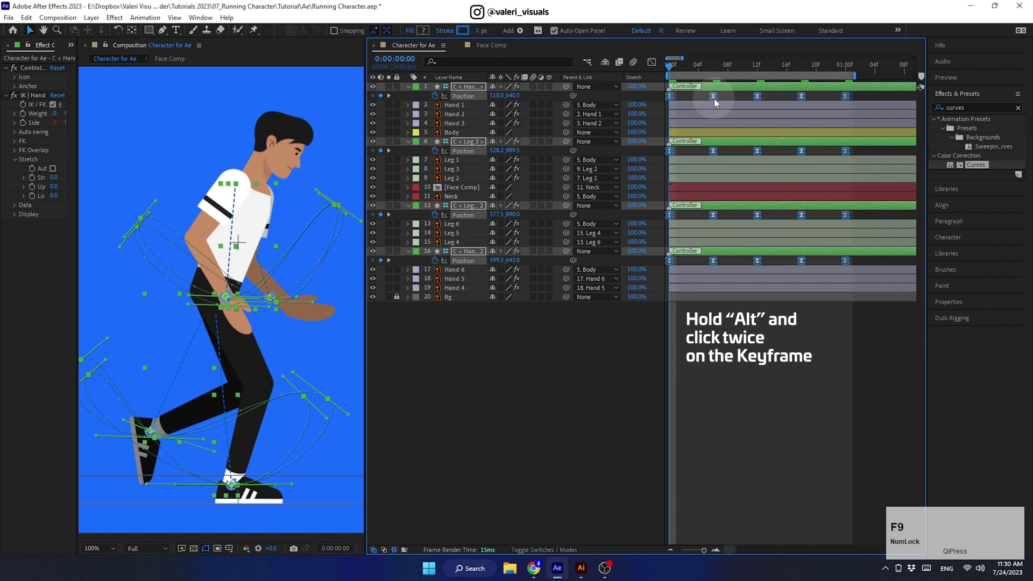
left_click(716, 99)
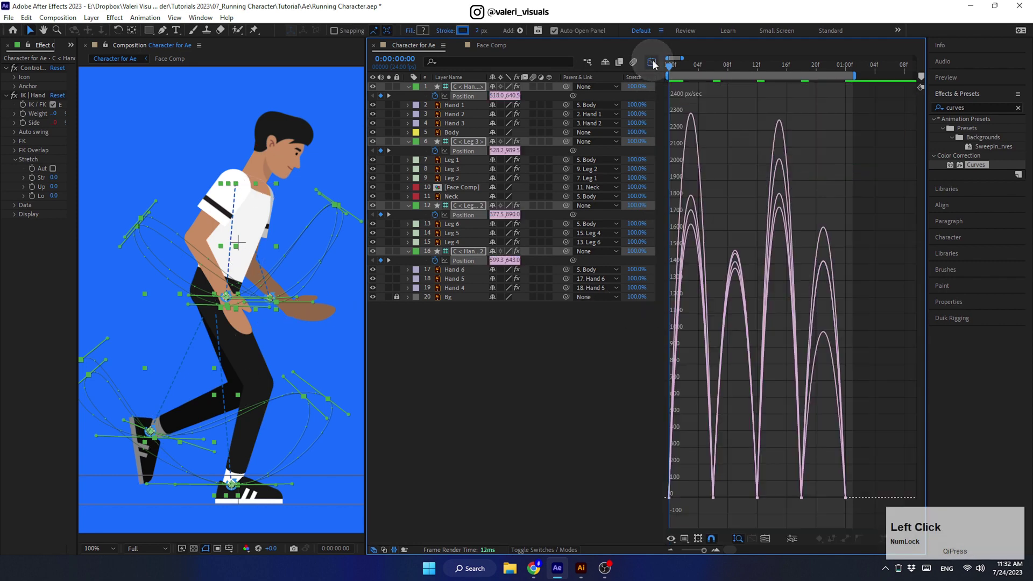
left_click_drag(736, 491, 732, 502)
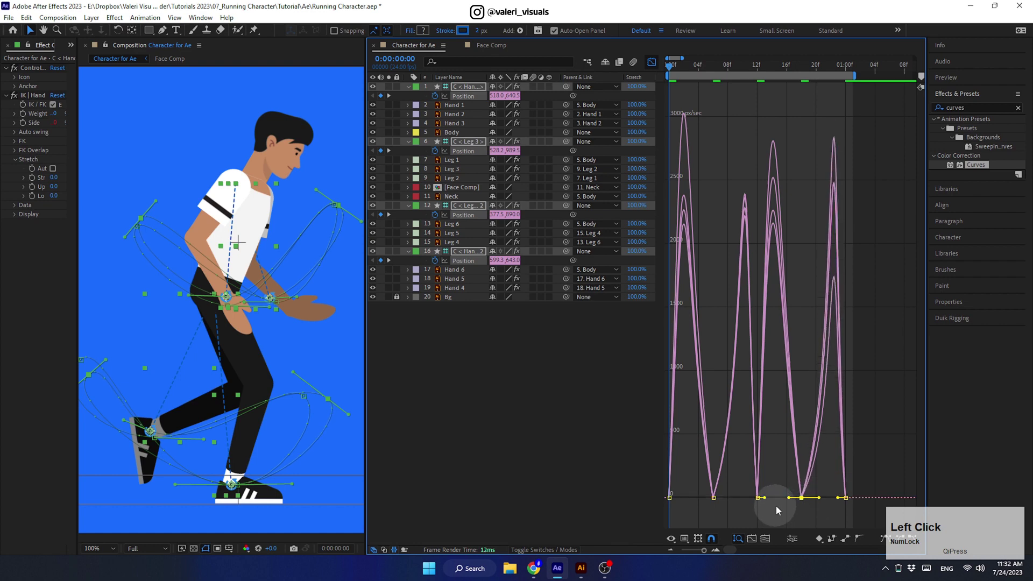
left_click(656, 70)
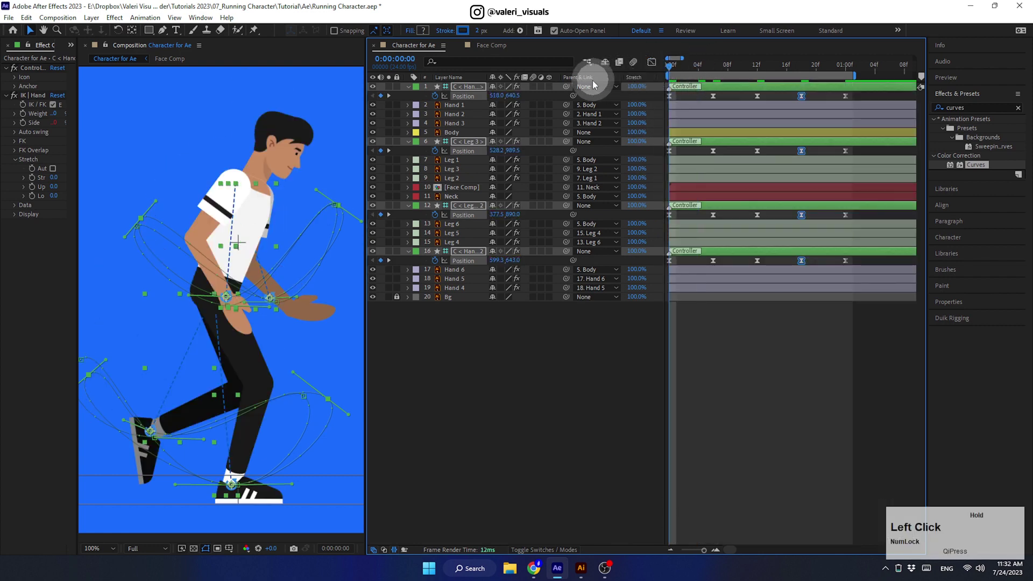
Step: Preview the run, stop mid-stride at frame 21 and select the front hand controller
key("space")
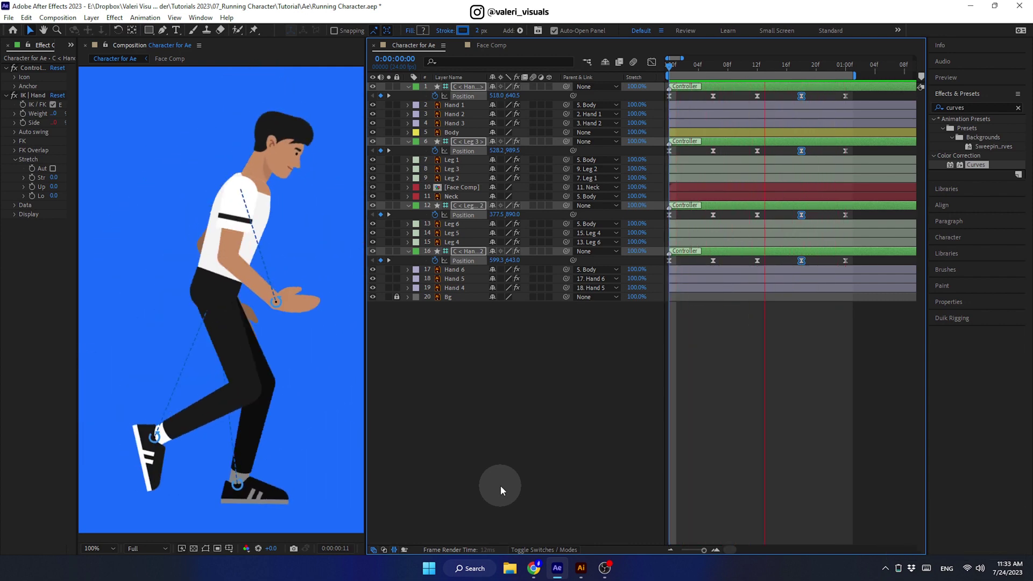
key("space")
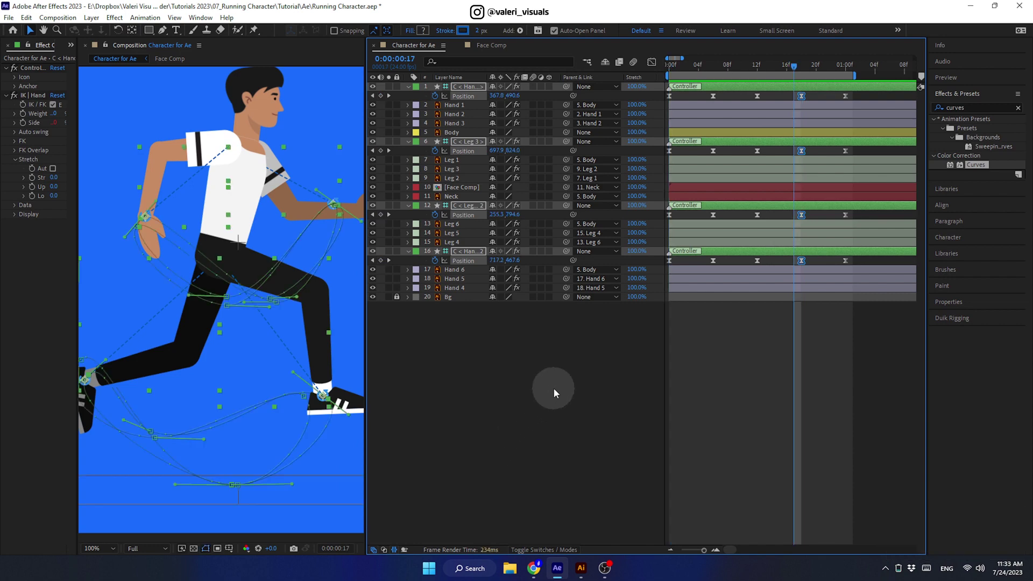
left_click(557, 392)
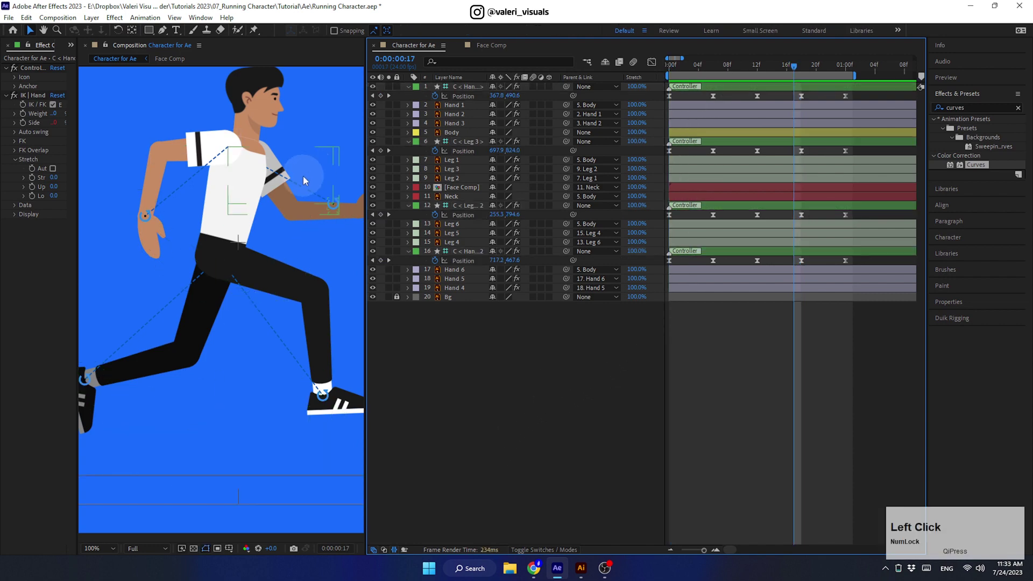
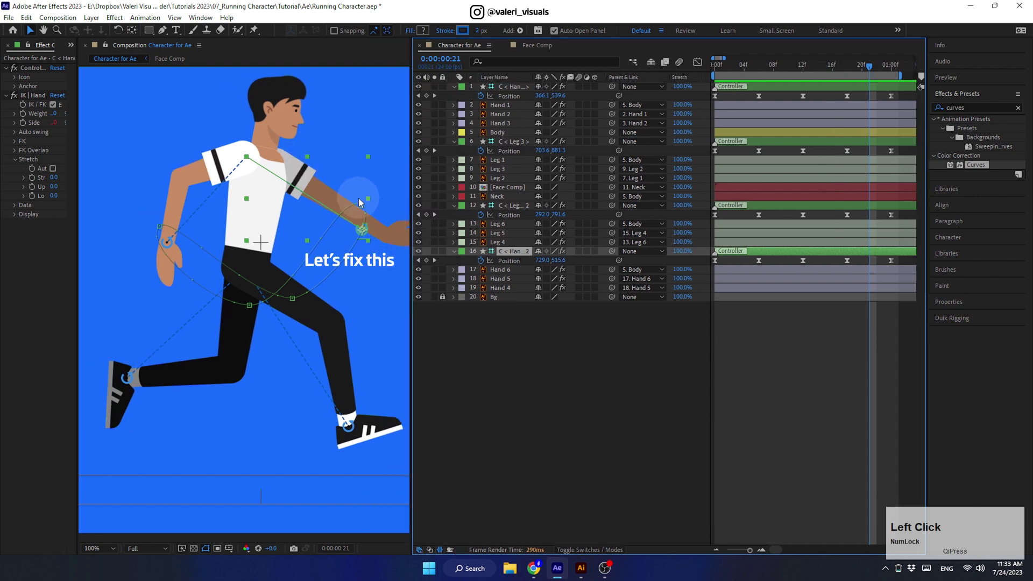
Step: Nudge the front hand controller at frame 21 to fix the arm bend and preview the run
left_click(364, 207)
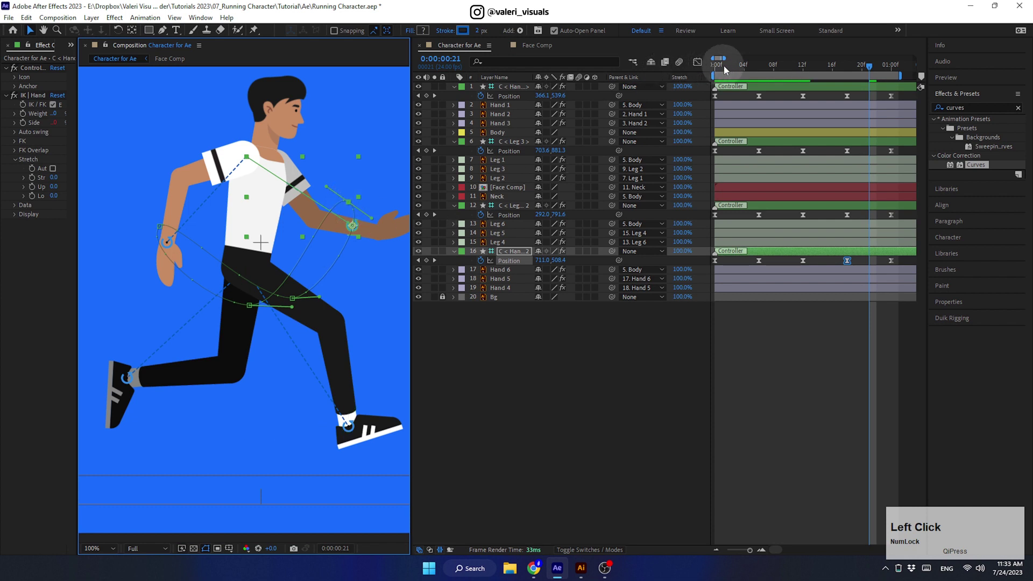
key("space")
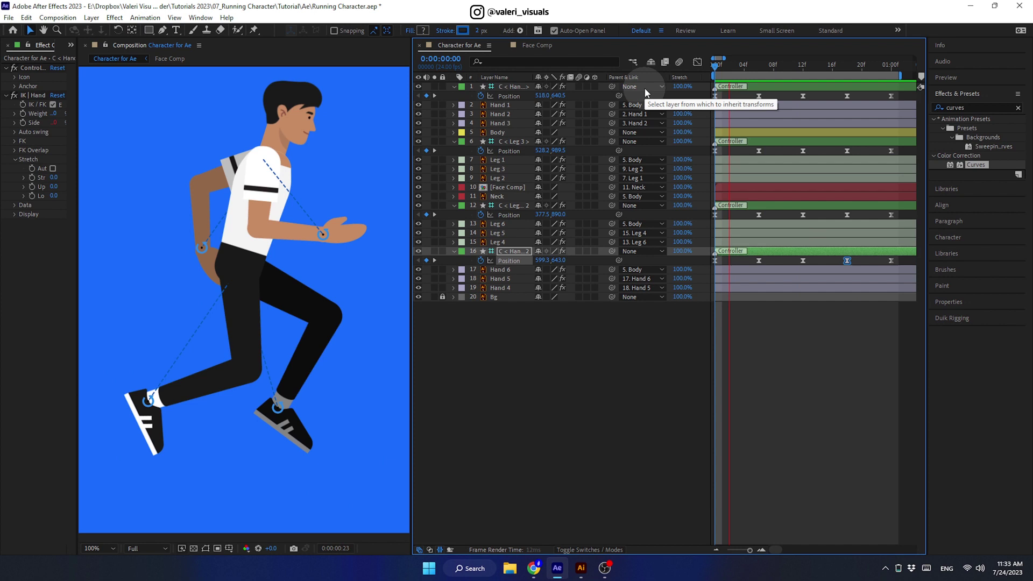
Step: Apply easy ease to the Hand 1 and Hand 6 Position keyframes, preview, and return to the first frame
key("space")
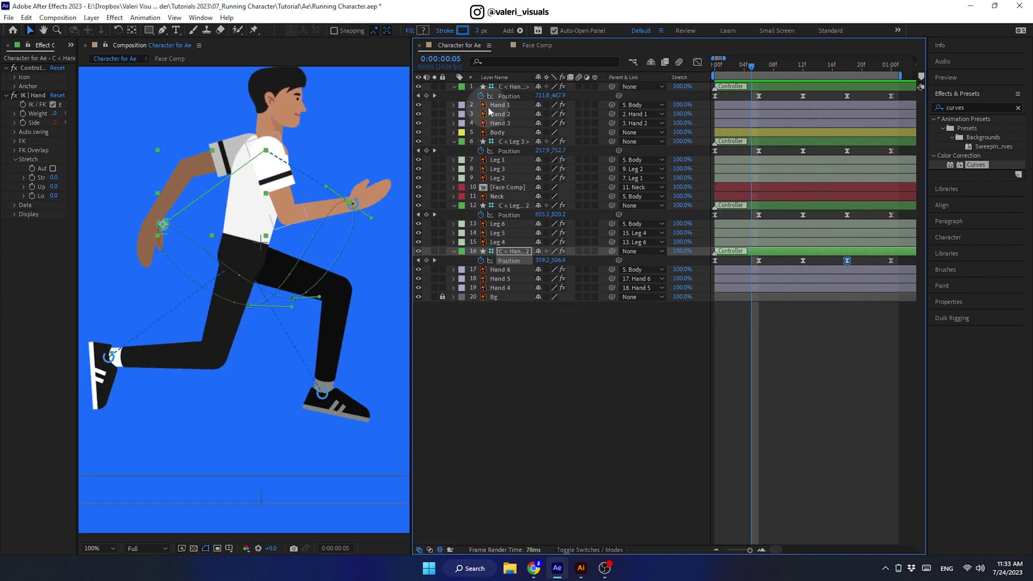
left_click(497, 108)
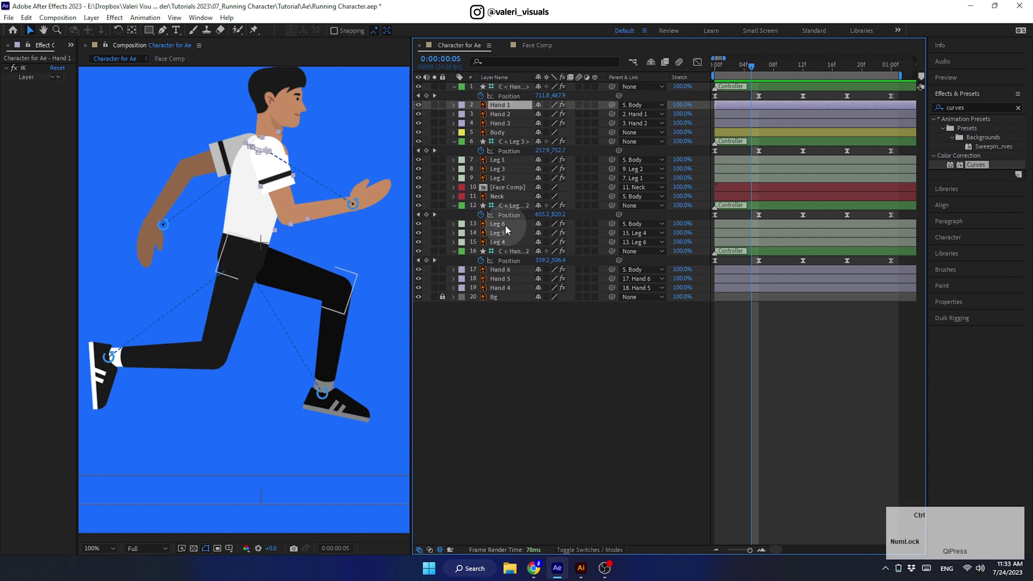
left_click(506, 275)
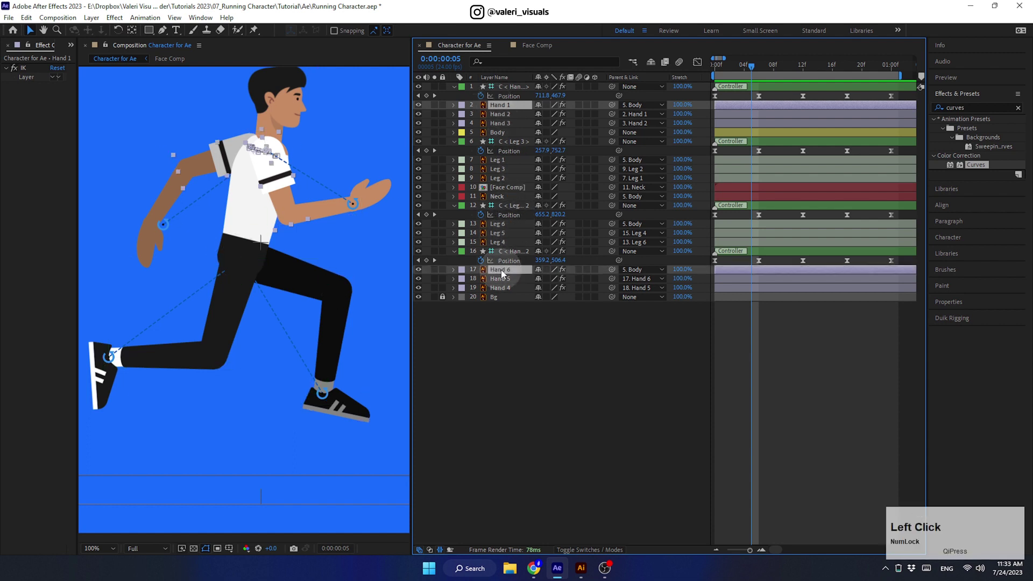
key("u")
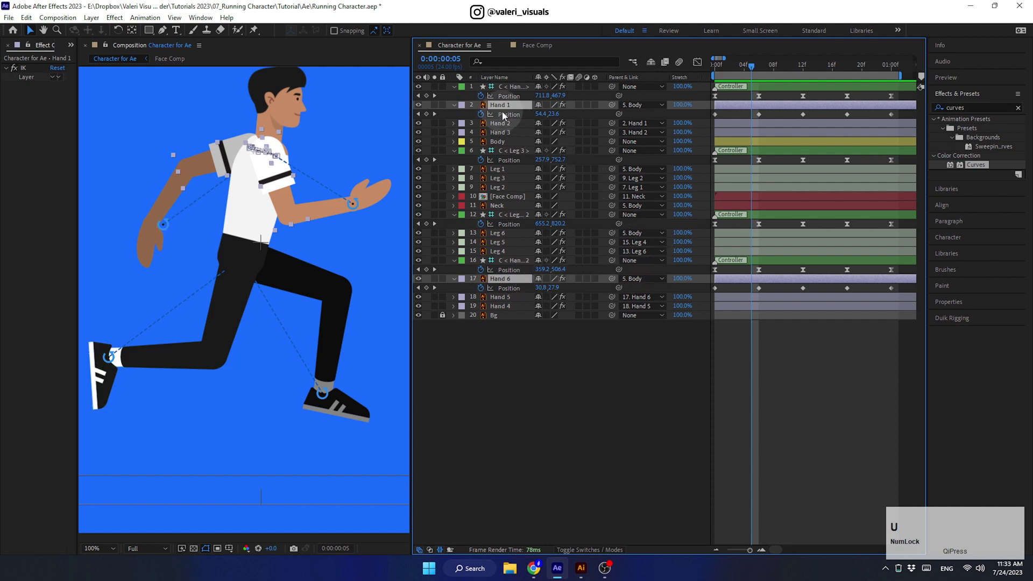
left_click(511, 118)
left_click(514, 291)
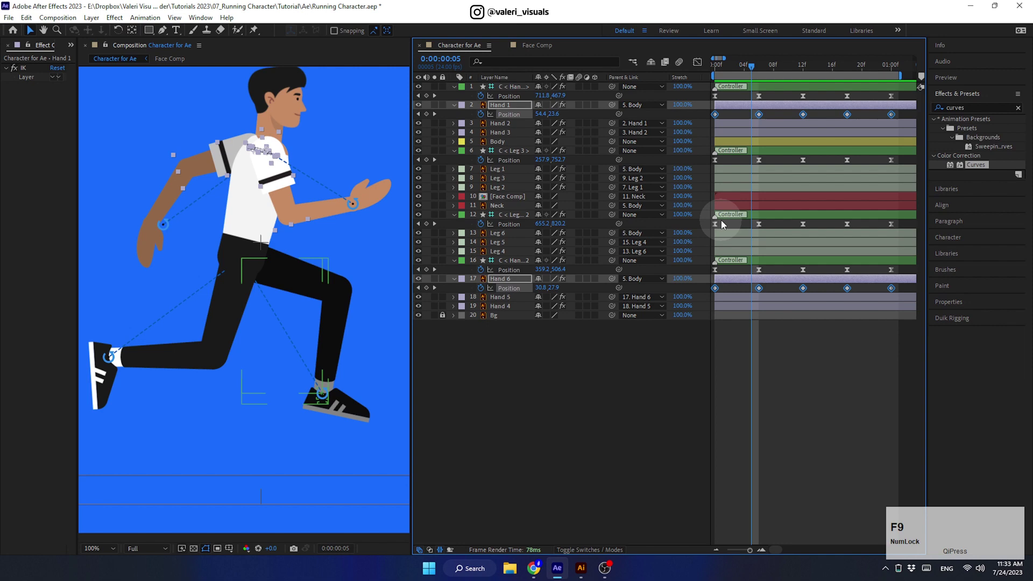
key("space")
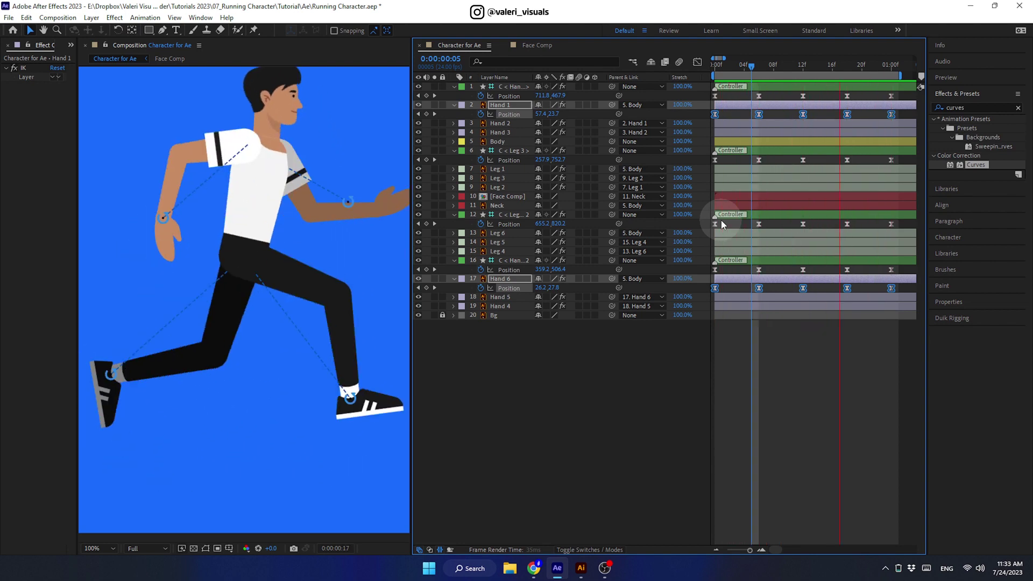
key("space")
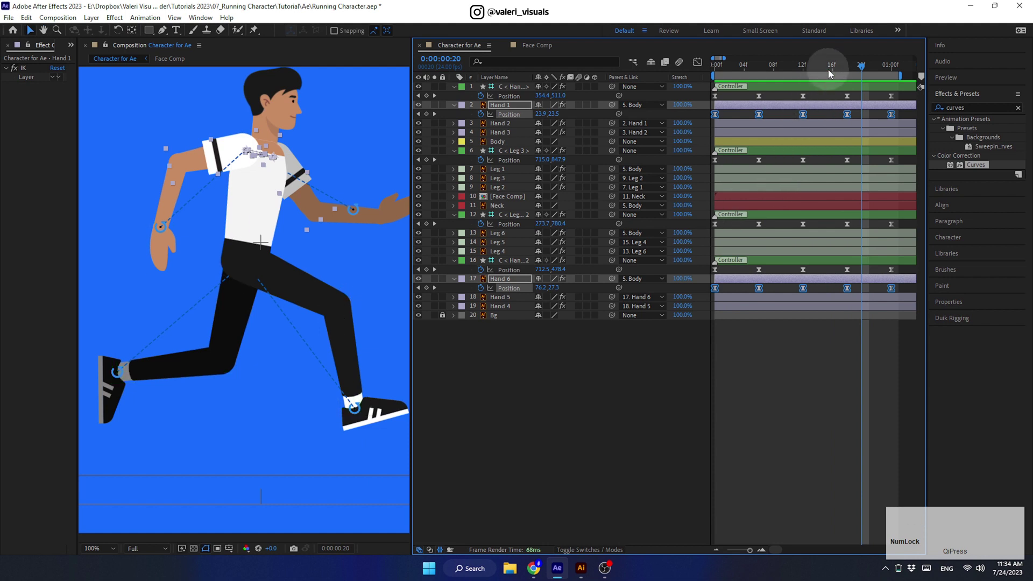
left_click(820, 77)
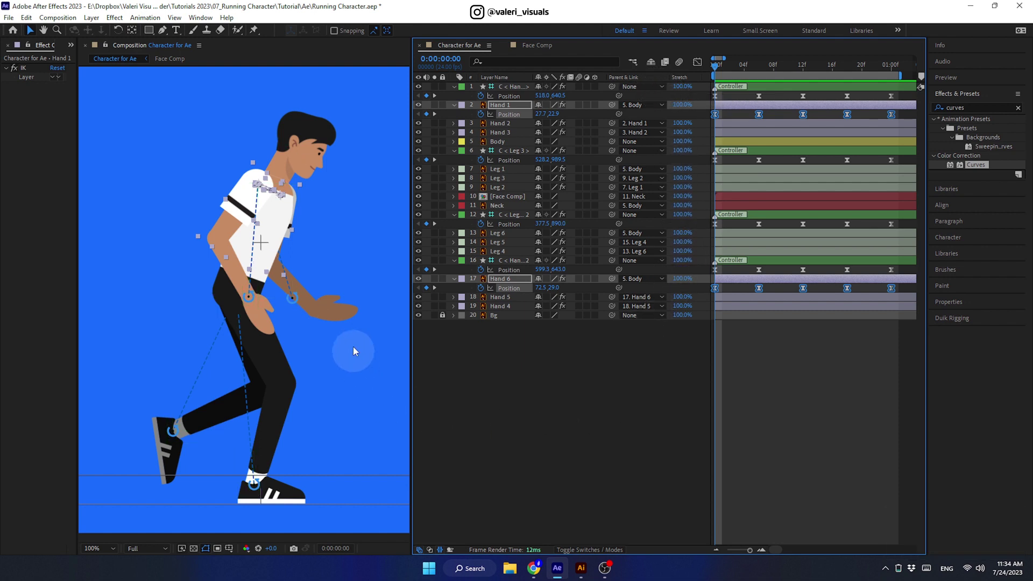
Step: Apply Easy Ease to the Rotation keyframes of Hand 3, Leg 3, Leg 5 and Hand 4
left_click(336, 322)
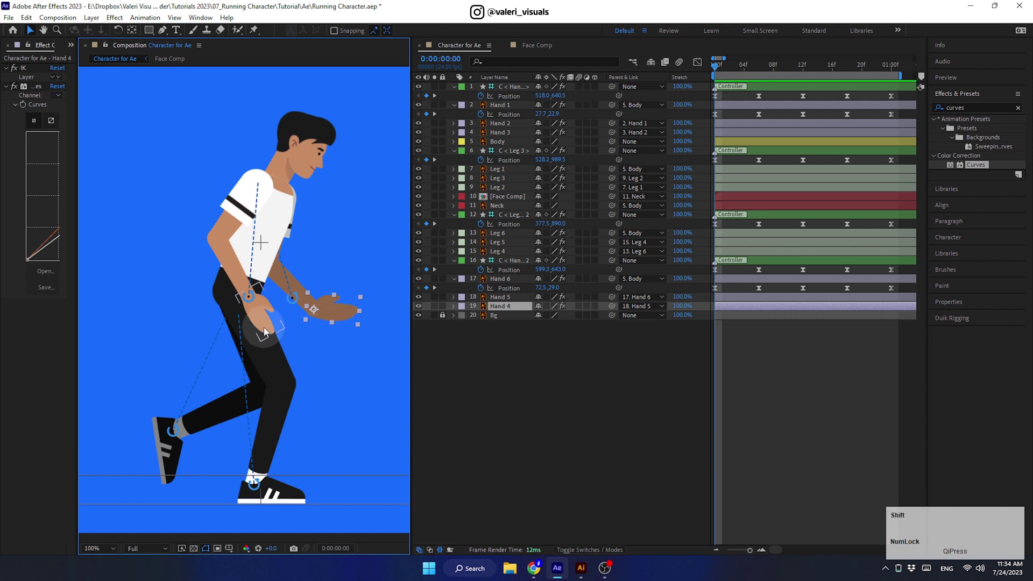
left_click(268, 331)
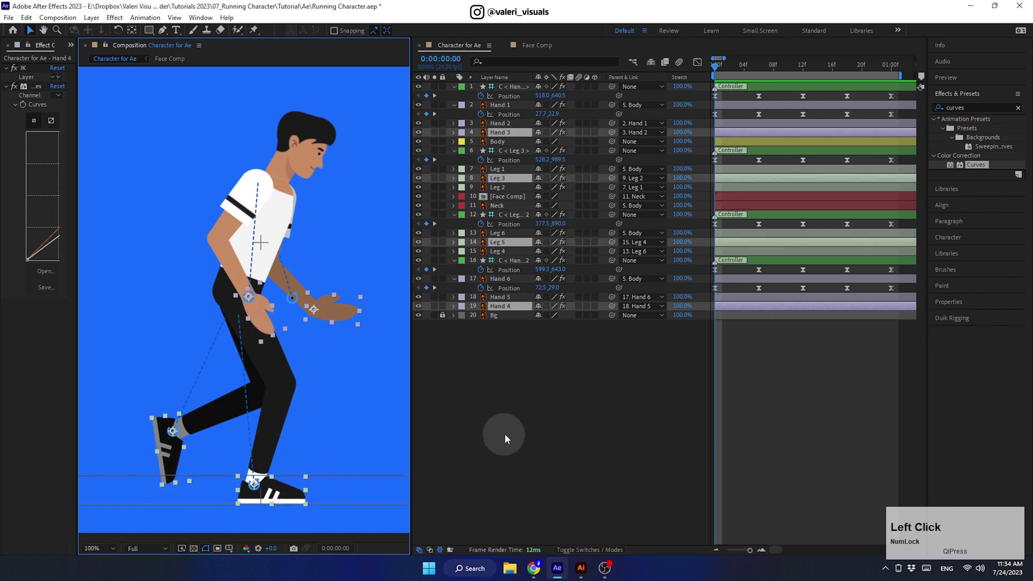
key("u")
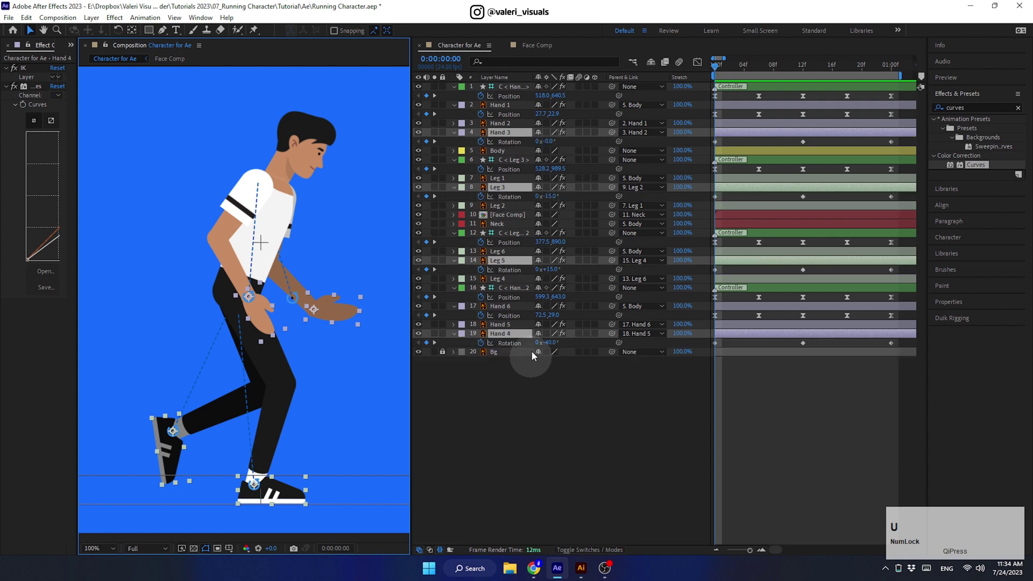
left_click(507, 146)
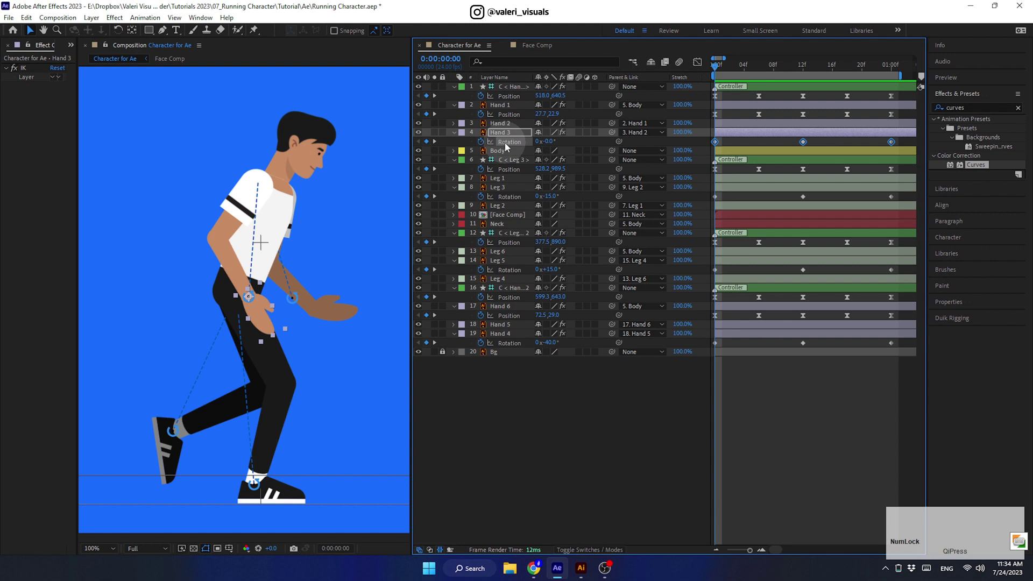
key("ctrl+Num_Lock")
left_click(513, 199)
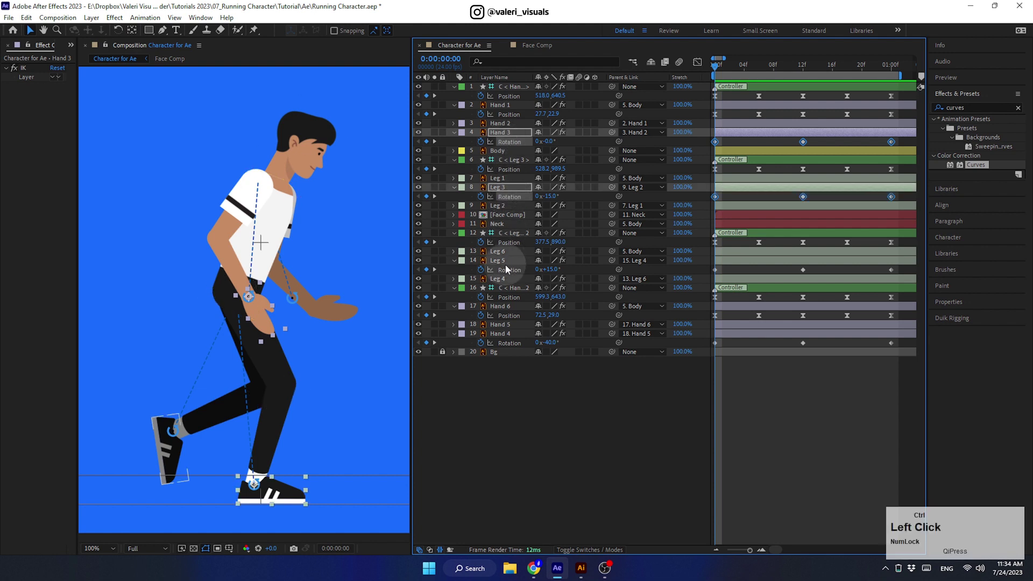
left_click(510, 271)
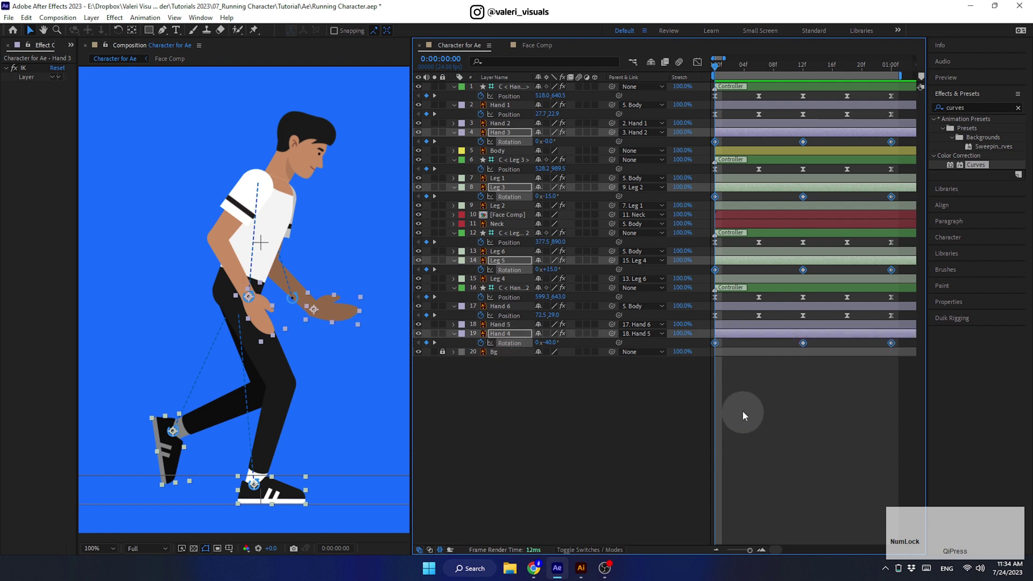
key("F9")
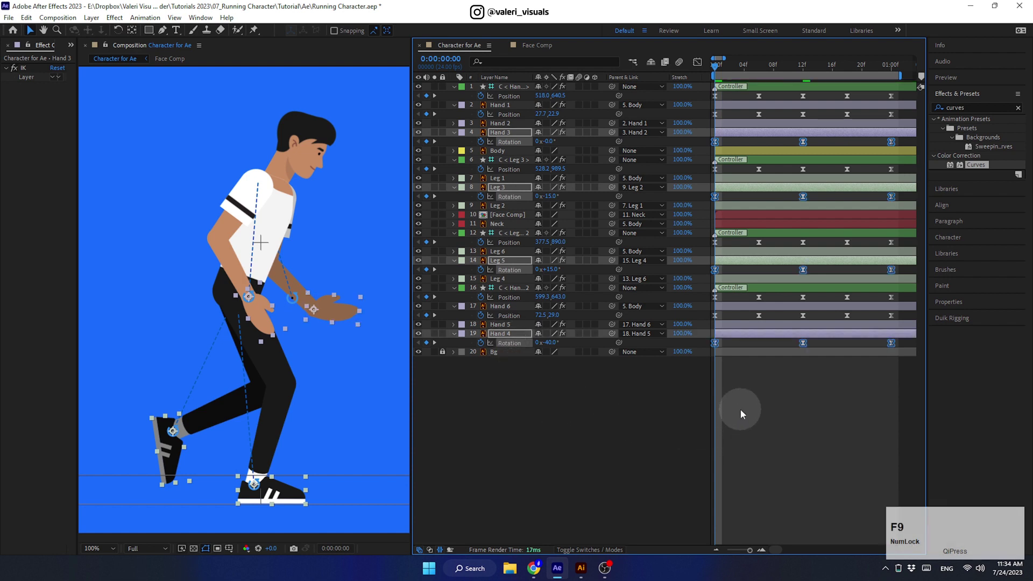
Step: Preview the run cycle with the eased hands and feet, then stop playback
key("space")
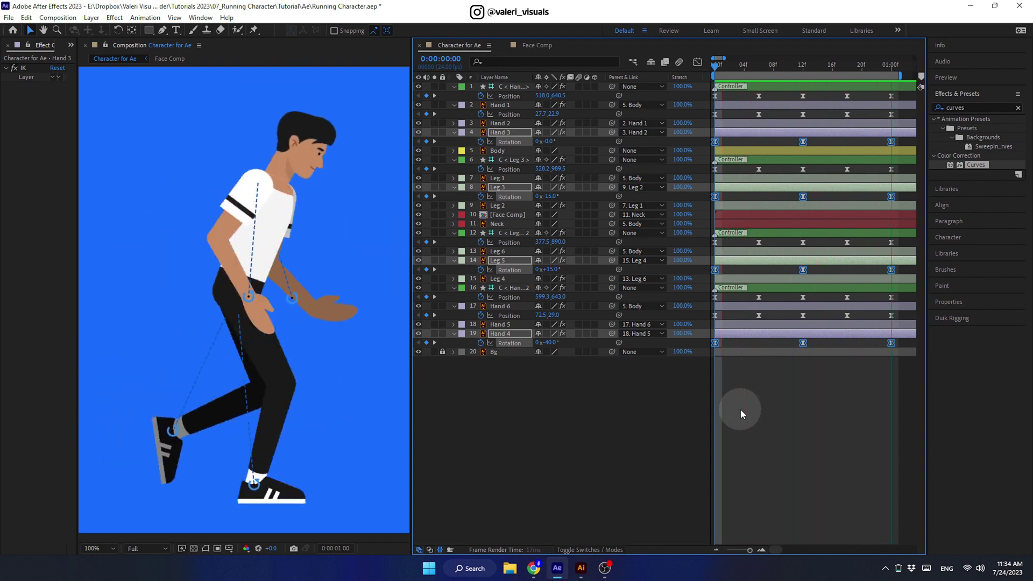
key("space")
Step: Reveal every animated property on all layers and make the opening keyframes auto-bezier smooth
left_click(739, 399)
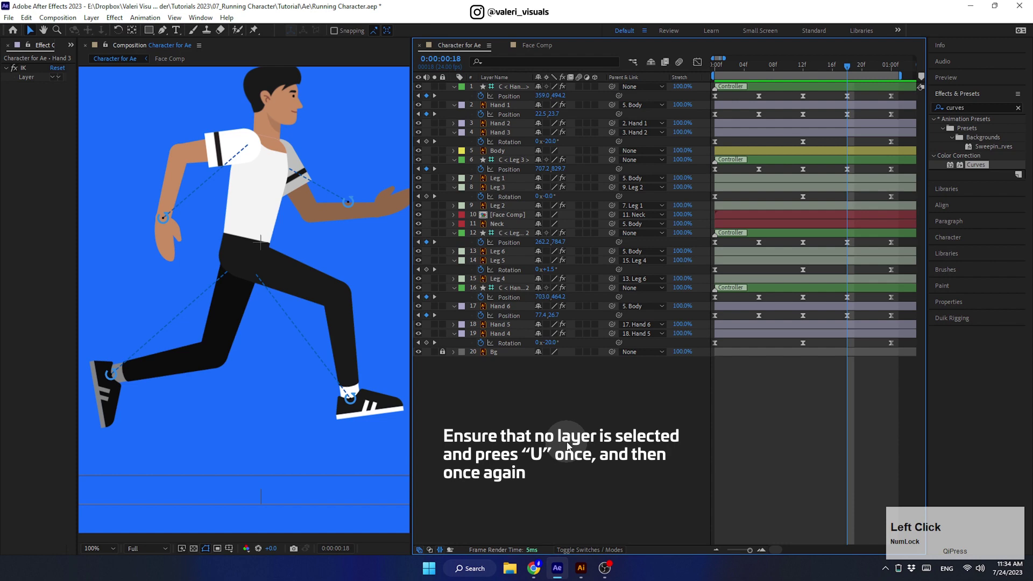
key("u")
key("u")
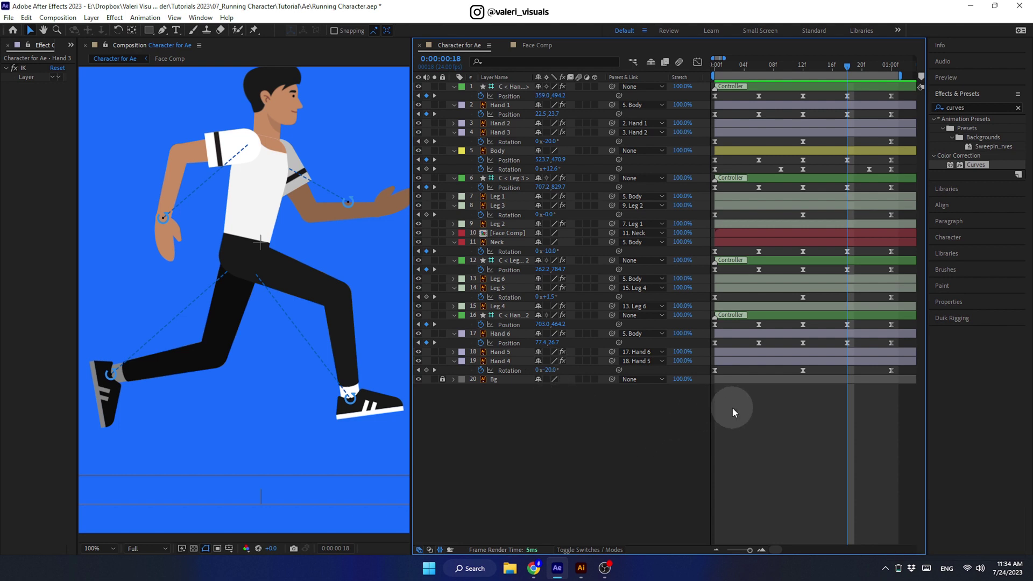
left_click(744, 412)
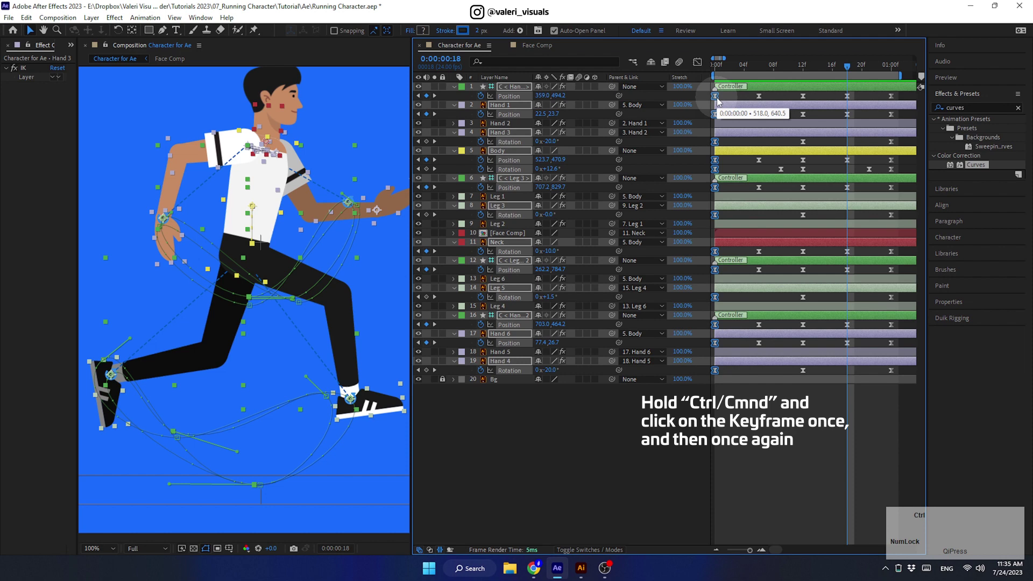
left_click(721, 102)
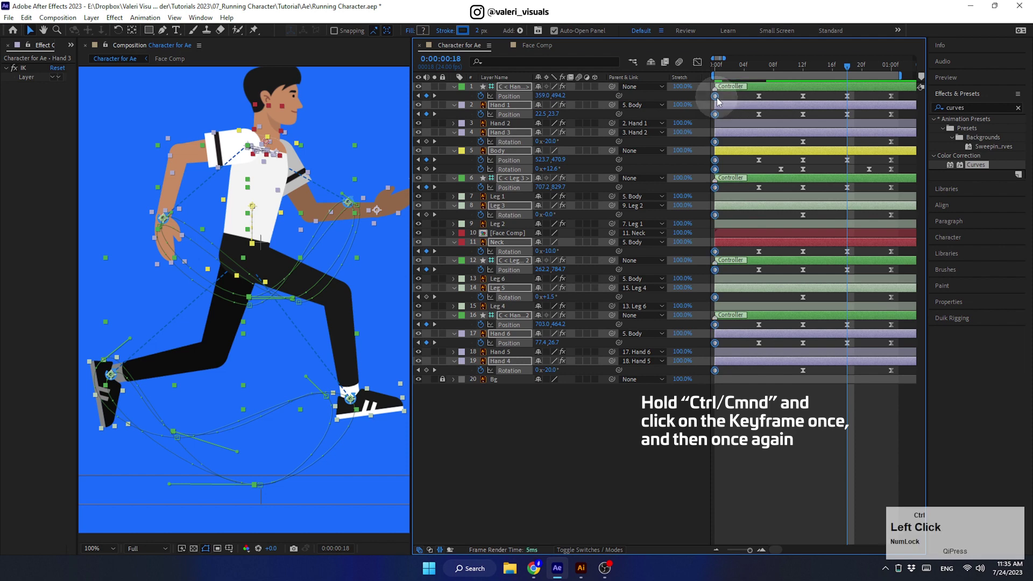
Step: Make the closing keyframes at one second auto-bezier smooth as well
left_click(884, 100)
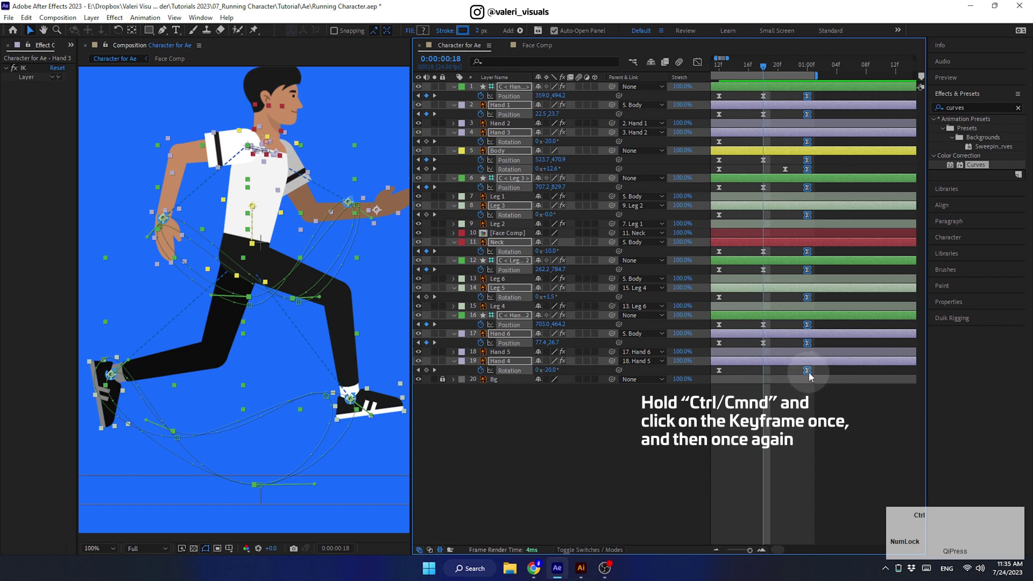
left_click(812, 375)
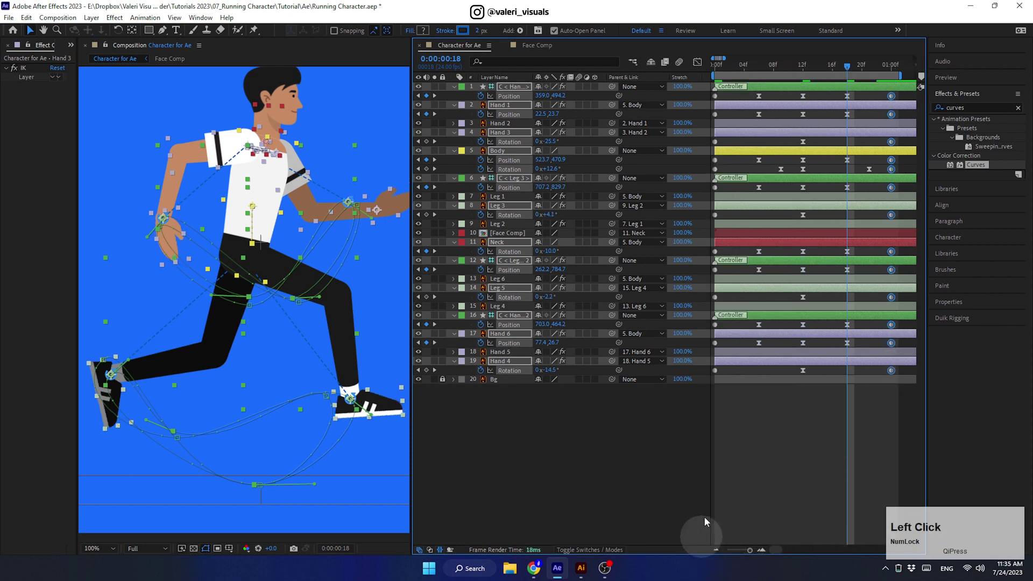
Step: Copy Hand 3's starting 25° Rotation keyframe and paste it at the one-second mark
left_click(767, 71)
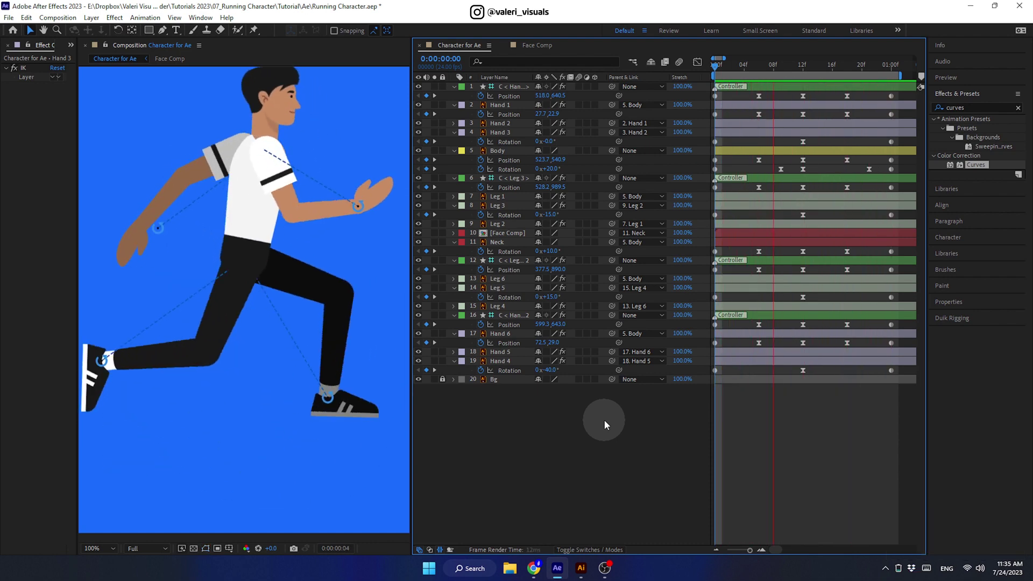
key("space")
left_click(170, 249)
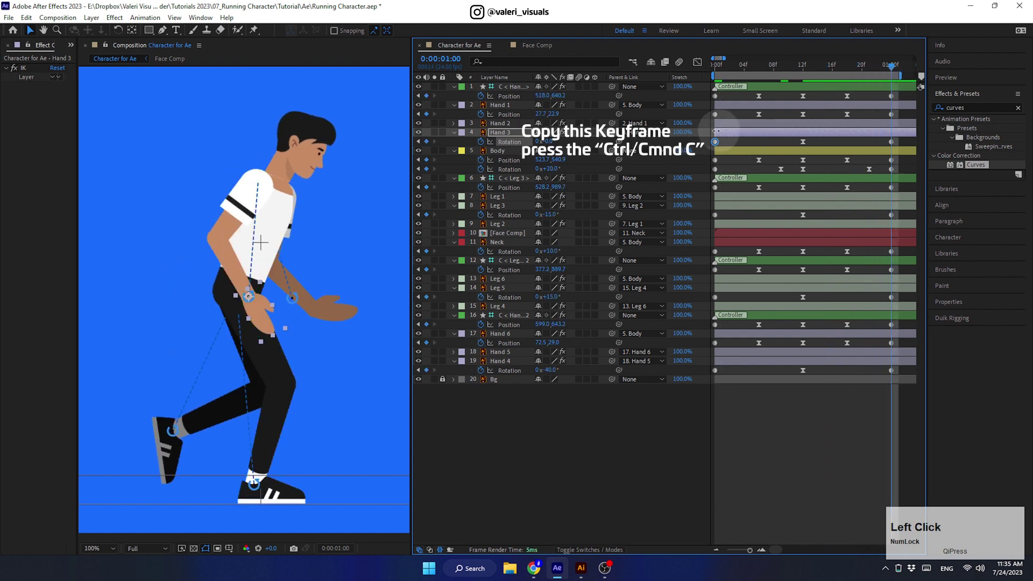
key("ctrl+c")
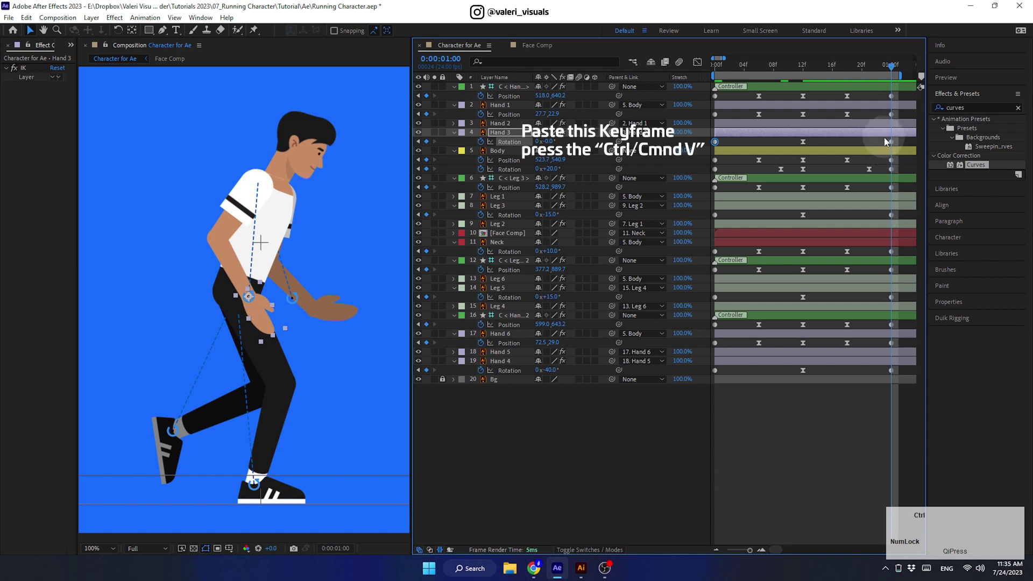
key("ctrl+v")
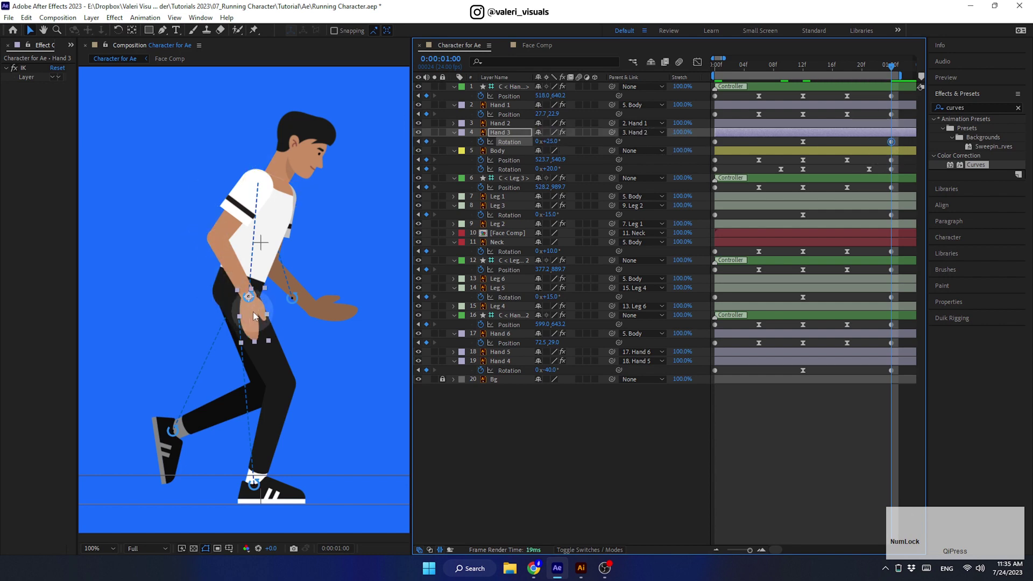
Step: Play back the run cycle to check Hand 3's loop, then stop
key("space")
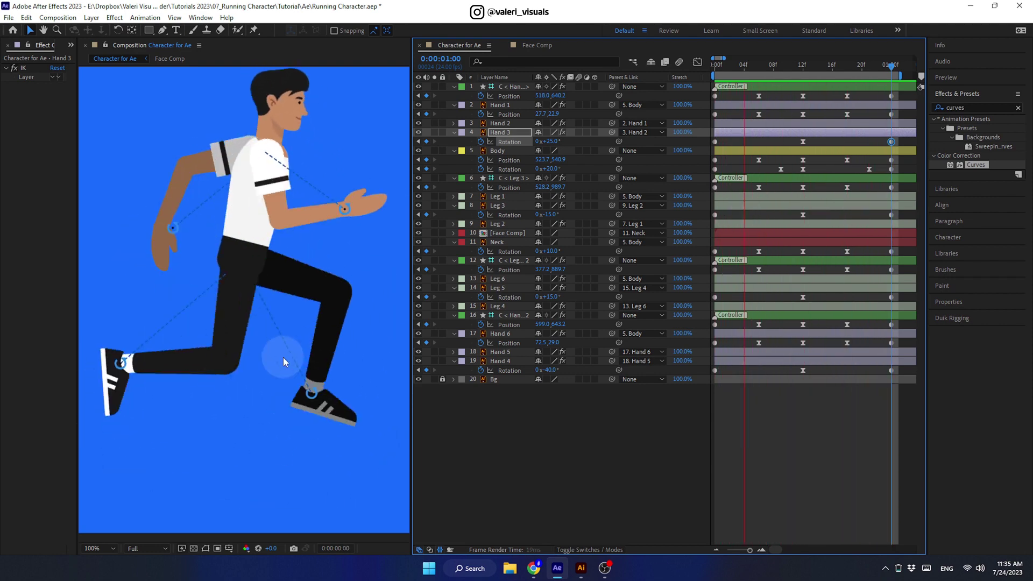
key("space")
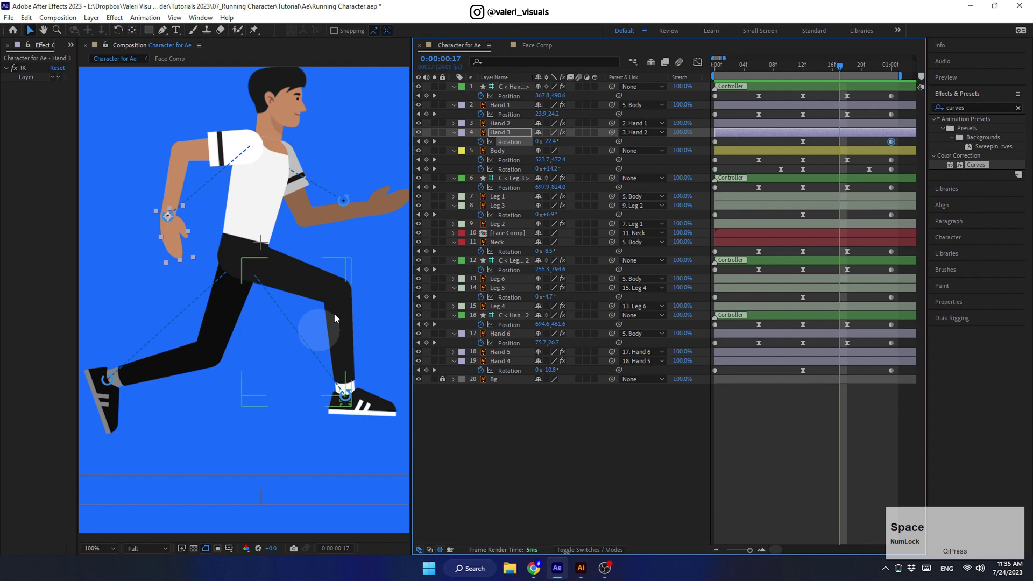
Step: Nudge Hand 1's starting Position into place with the arrow keys at frame 0
left_click(744, 66)
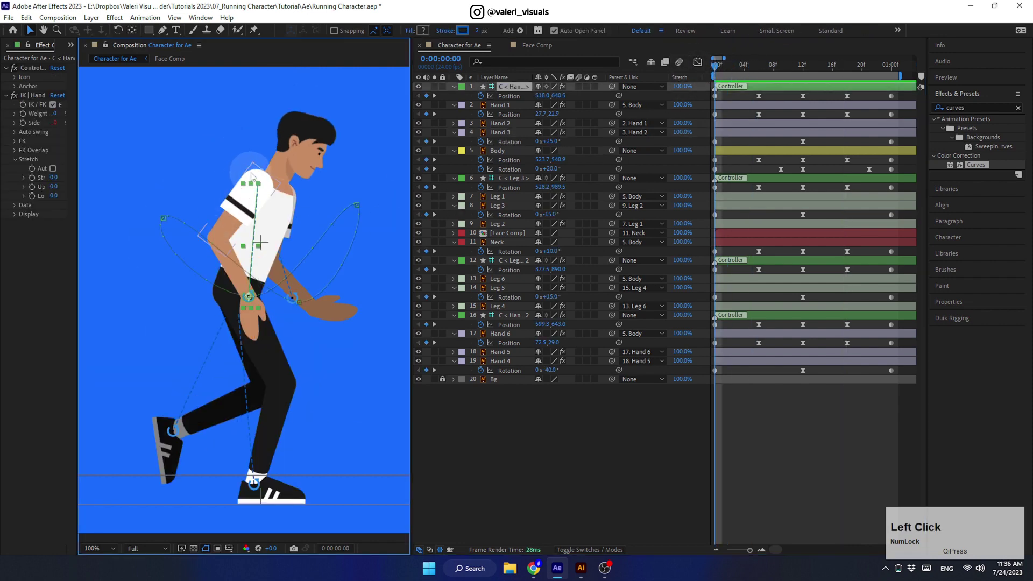
left_click(419, 108)
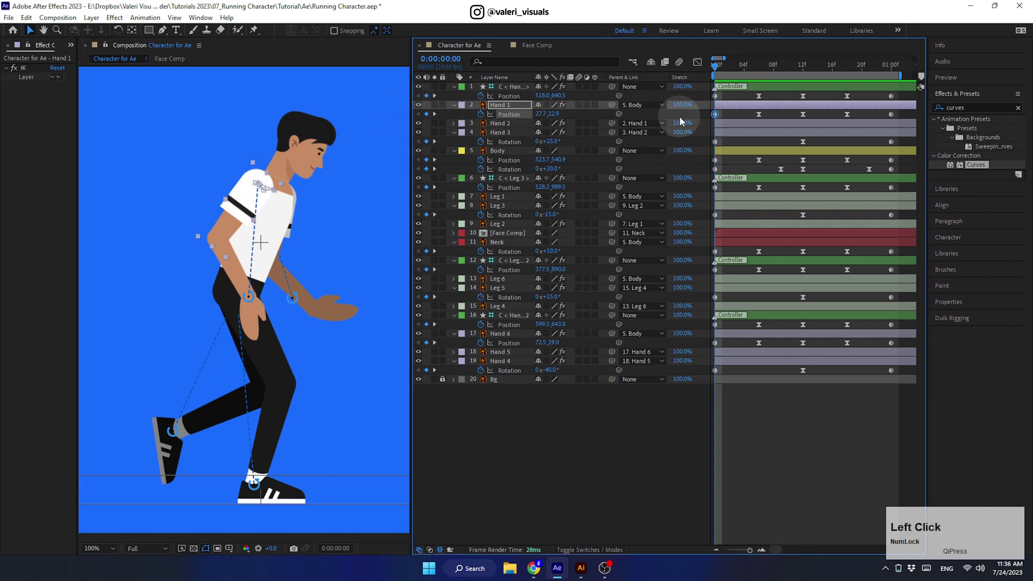
key("shift+Down")
key("shift+Up")
key("Right")
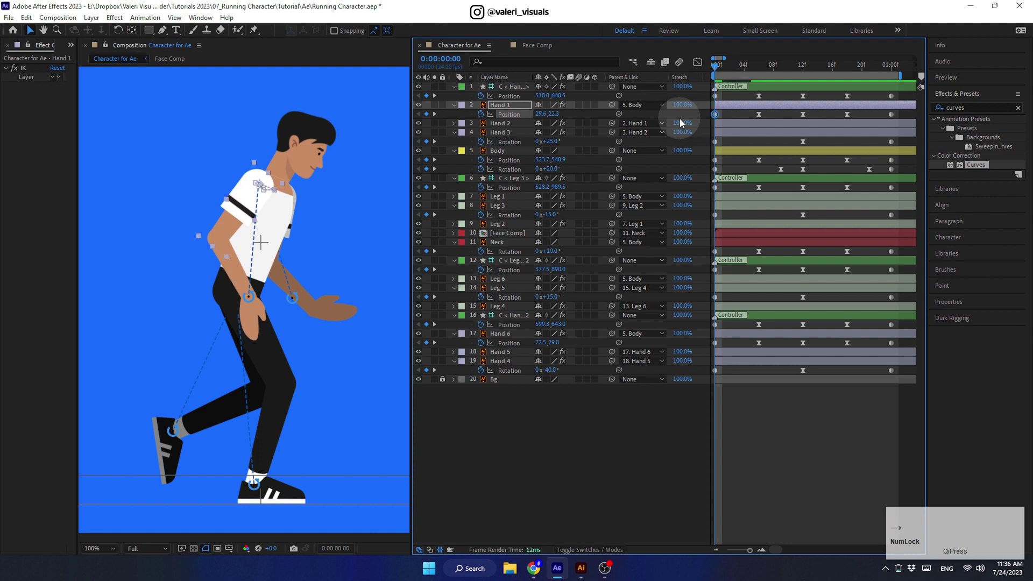
key("Down")
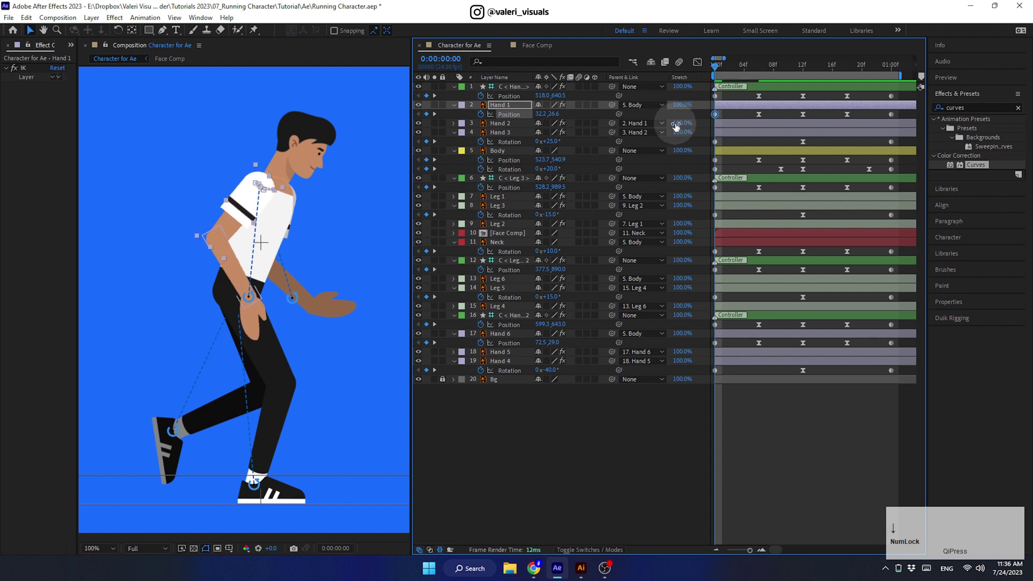
key("Right")
key("Up")
key("Right")
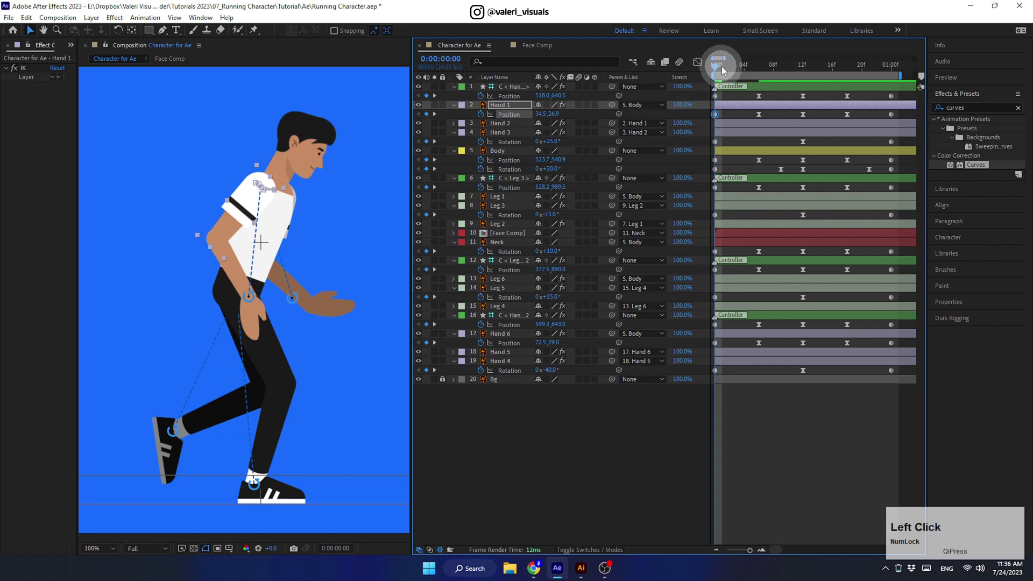
Step: Adjust Hand 1's Position pose at frame 6 and check it at frame 12 and the cycle end
left_click(732, 73)
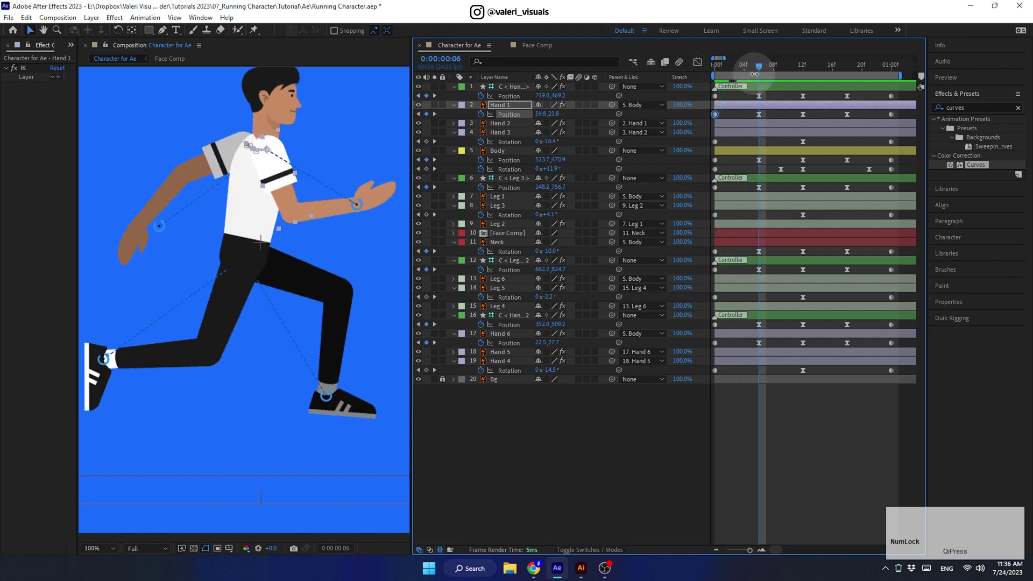
key("shift+Right")
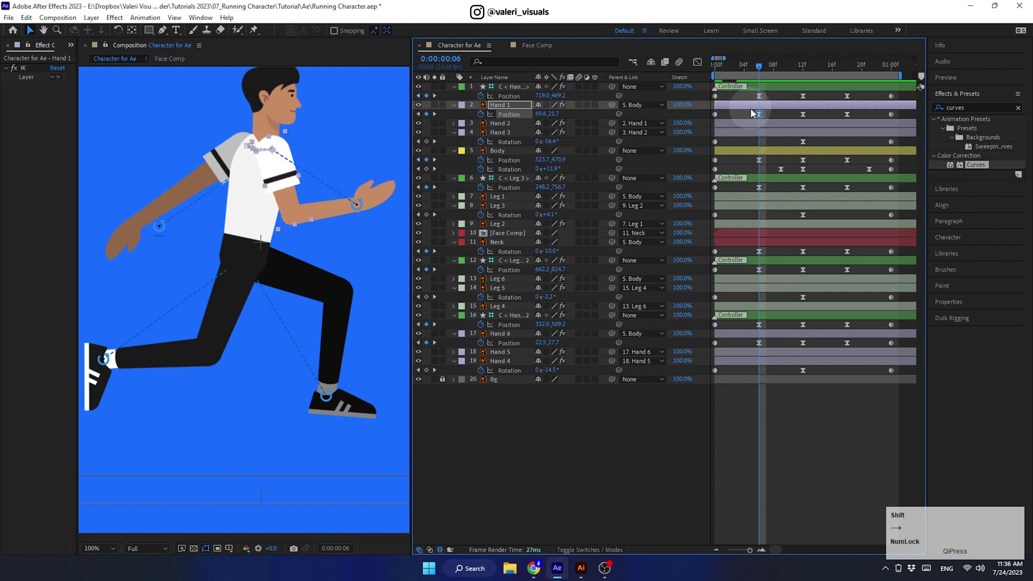
key("shift+Left")
key("shift+Right")
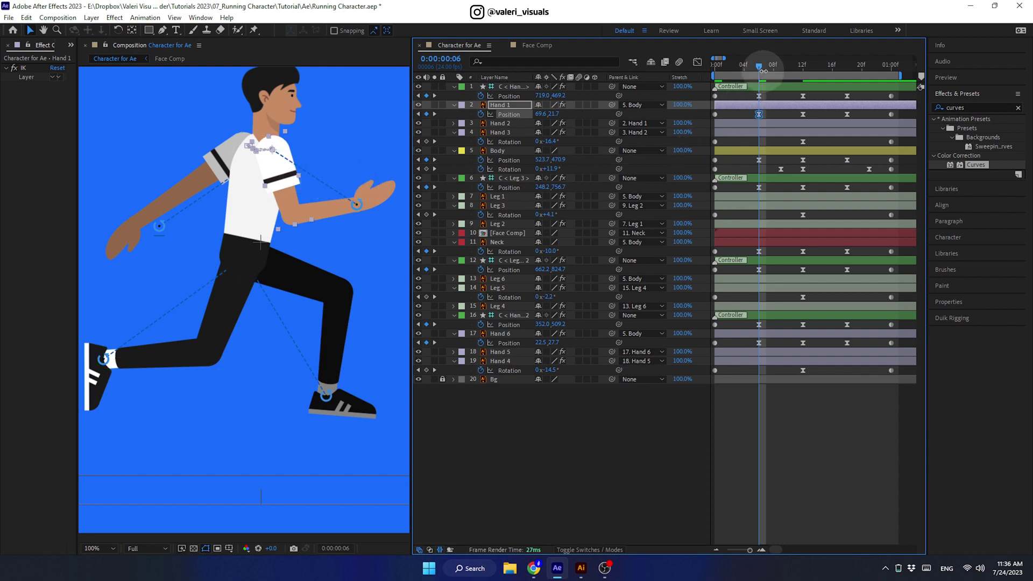
left_click(787, 70)
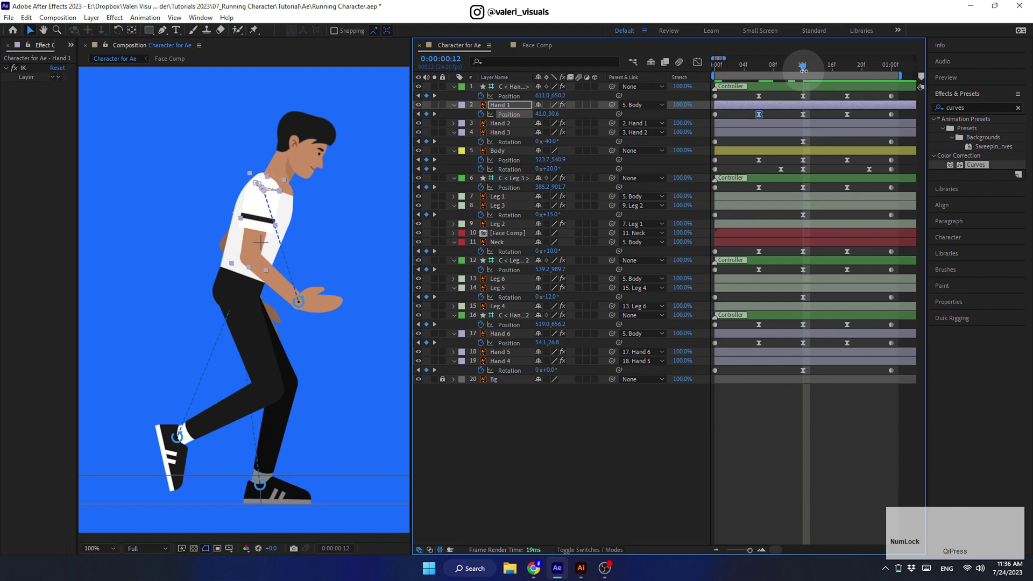
left_click(827, 69)
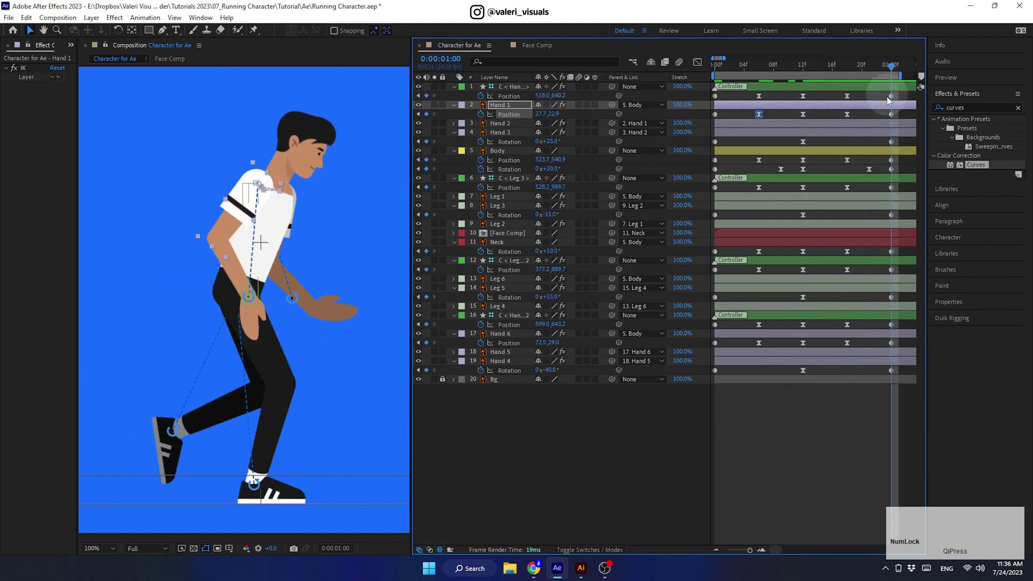
Step: Copy Hand 1's starting Position keyframe to one second, ease it and play back the cycle
left_click(725, 115)
key("c")
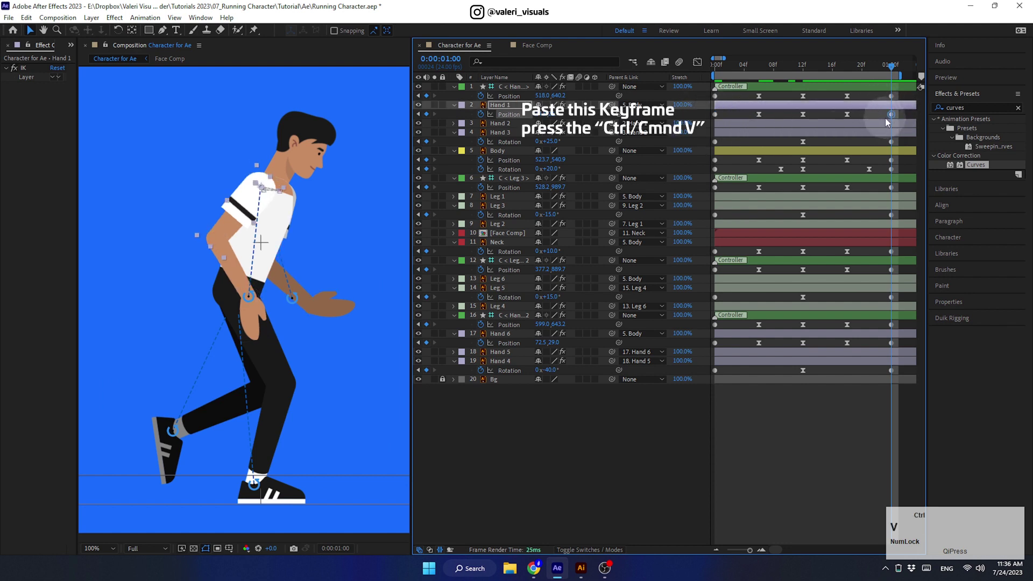
key("v")
left_click(863, 72)
key("space")
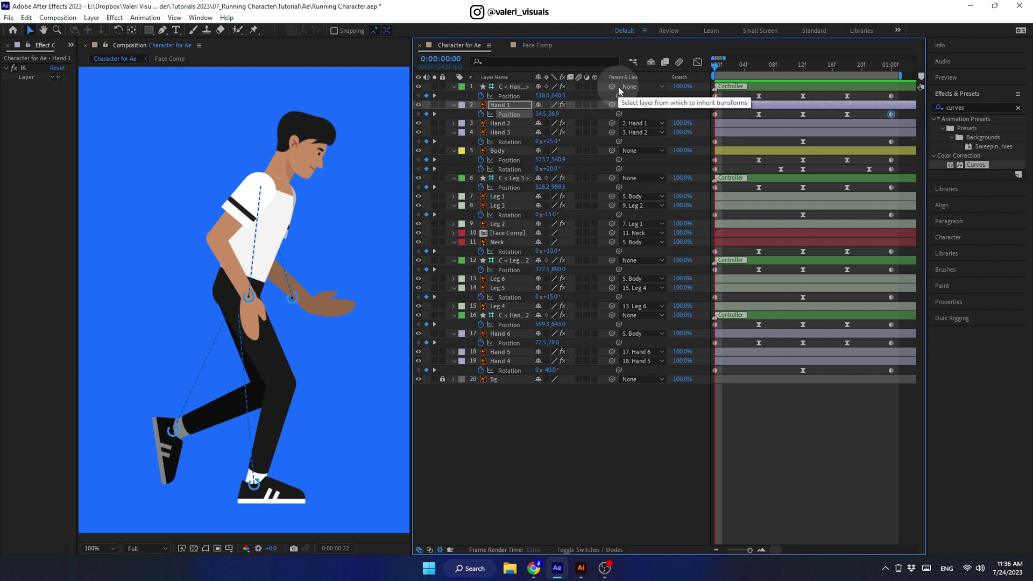
key("space")
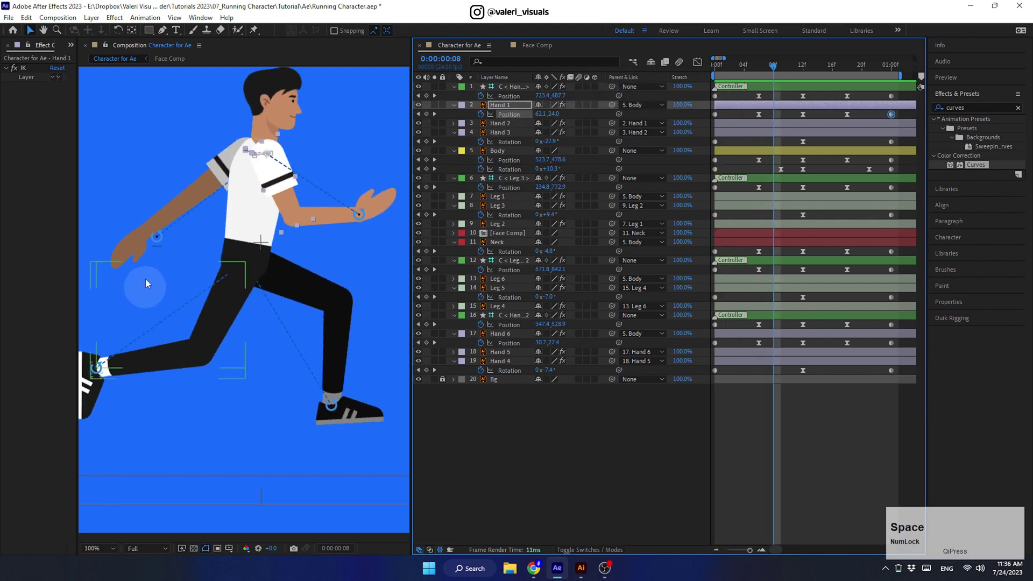
Step: Add an eased Position keyframe at frame 6 on the C < Hand 2 controller, preview and save
left_click(161, 238)
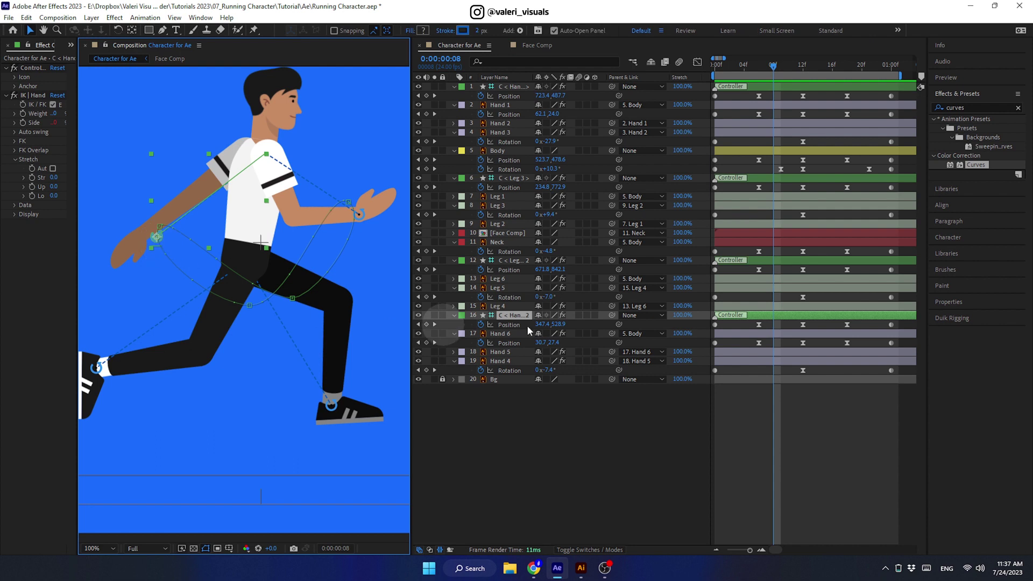
left_click(776, 70)
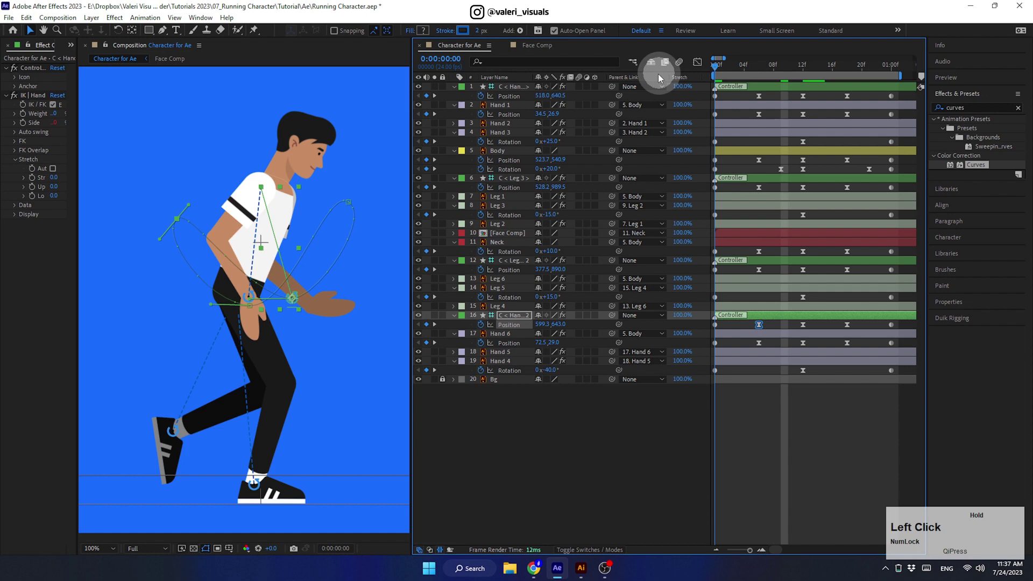
key("space")
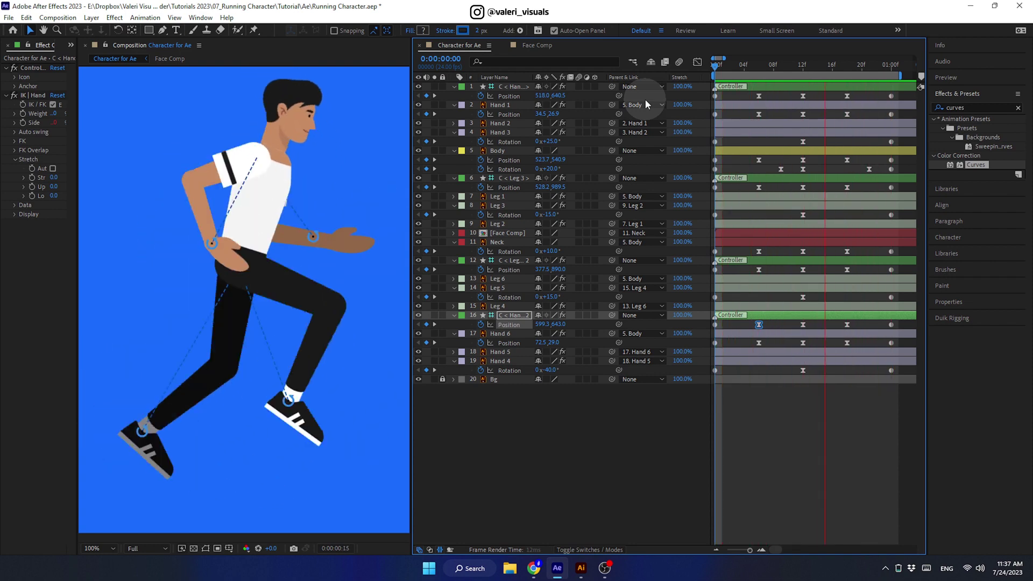
key("space")
key("s")
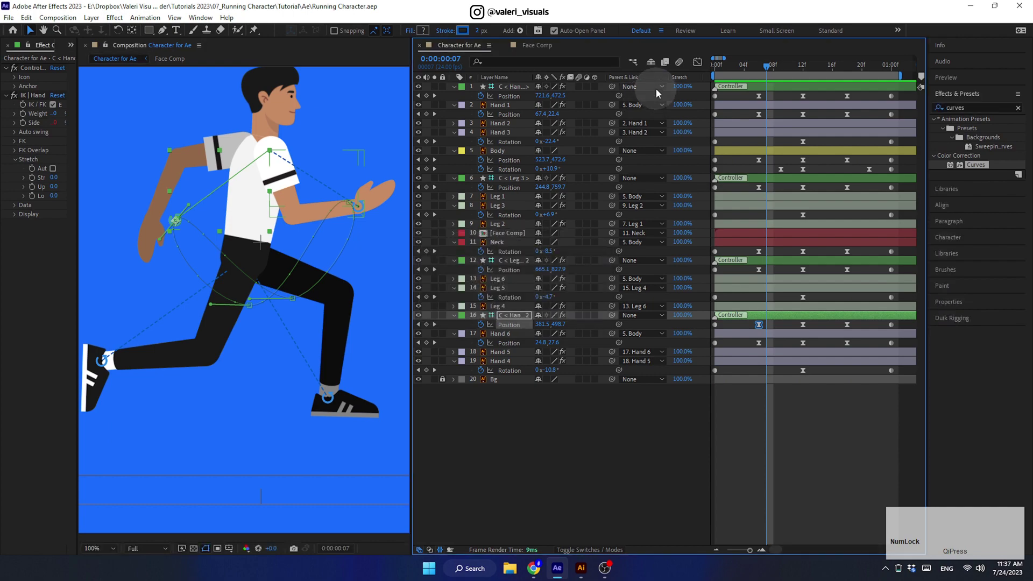